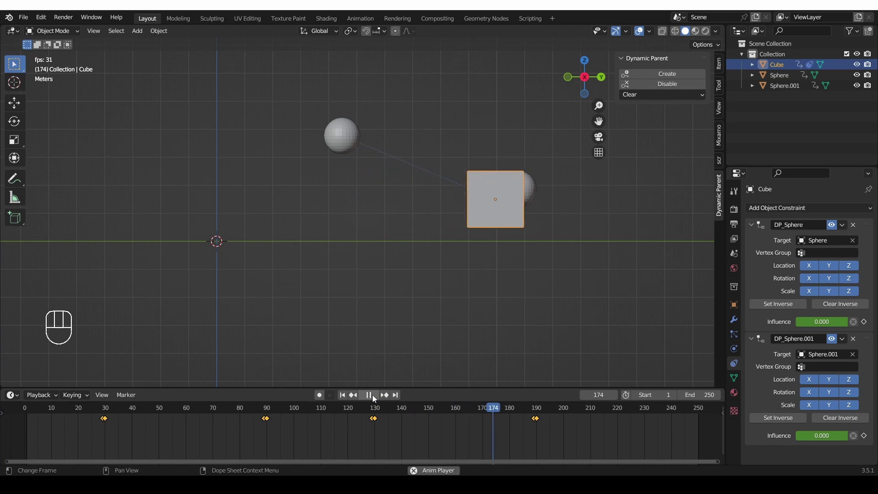
Stop the cube demo playback and scrub the timeline back toward the start
{"action": "key", "text": "space"}
{"action": "left_click", "coordinate": [376, 398]}
{"action": "left_click_drag", "start_coordinate": [375, 400], "coordinate": [279, 401]}
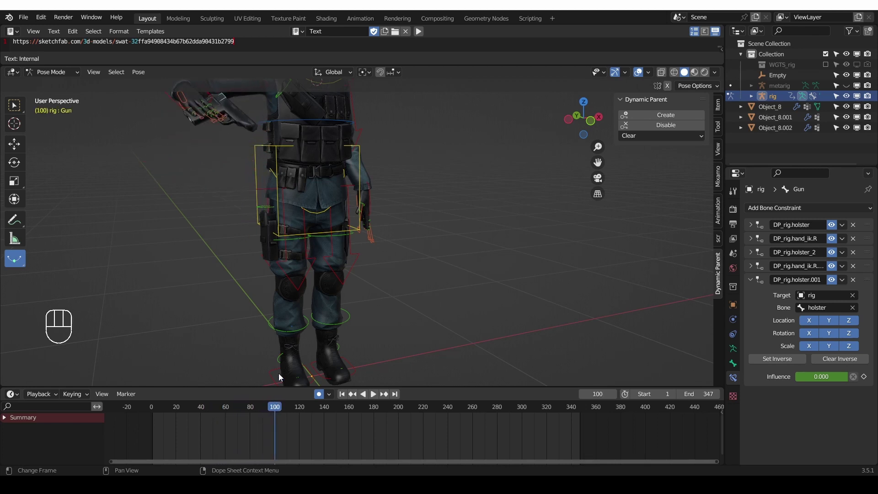
{"action": "middle_click", "coordinate": [328, 198]}
{"action": "left_click_drag", "start_coordinate": [281, 404], "coordinate": [349, 391]}
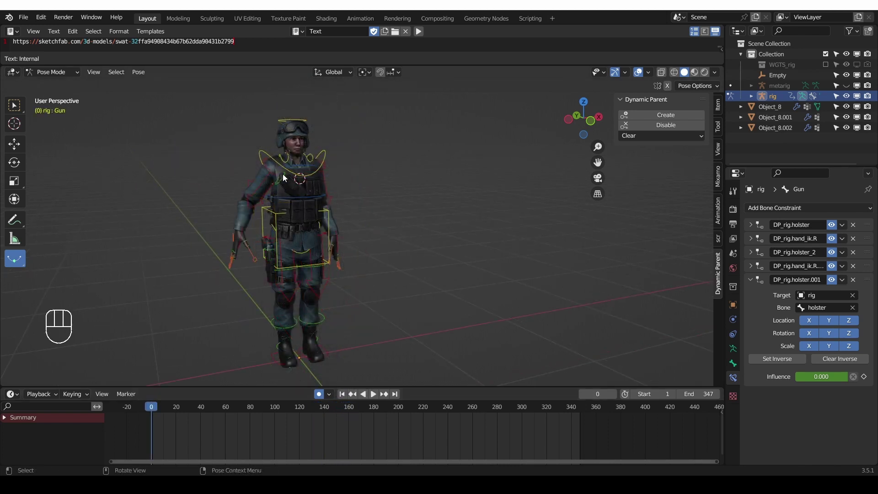
{"action": "left_click_drag", "start_coordinate": [272, 281], "coordinate": [251, 268]}
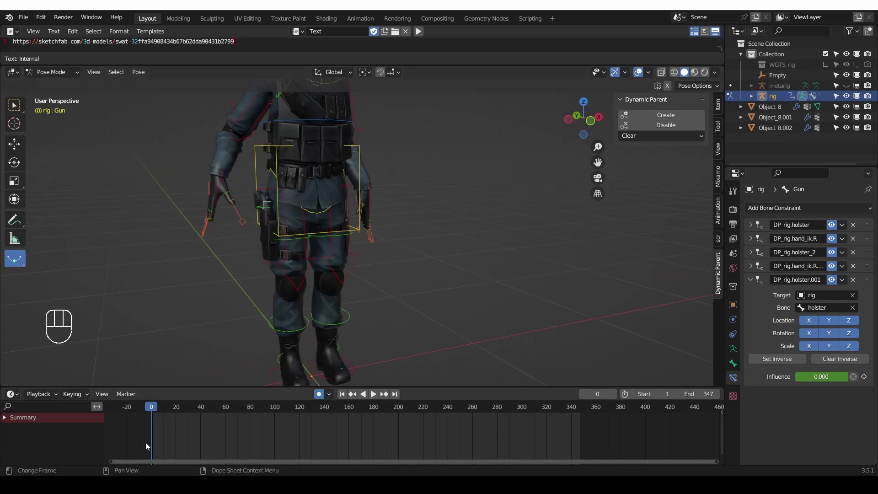
{"action": "left_click_drag", "start_coordinate": [157, 408], "coordinate": [280, 399]}
{"action": "left_click_drag", "start_coordinate": [328, 198], "coordinate": [322, 281]}
{"action": "left_click_drag", "start_coordinate": [280, 404], "coordinate": [402, 377]}
{"action": "middle_click", "coordinate": [326, 181]}
{"action": "middle_click", "coordinate": [354, 144]}
{"action": "left_click", "coordinate": [346, 166]}
{"action": "key", "text": "g"}
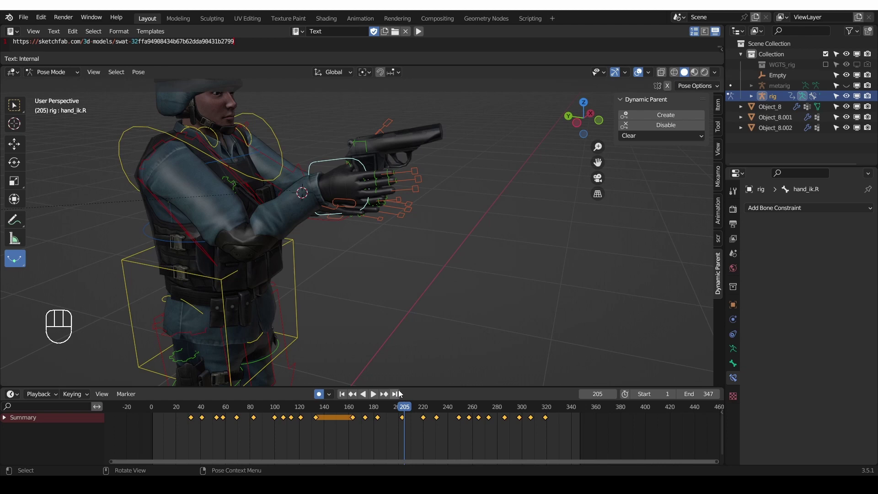
{"action": "left_click_drag", "start_coordinate": [423, 405], "coordinate": [478, 392]}
{"action": "left_click_drag", "start_coordinate": [409, 305], "coordinate": [399, 267]}
{"action": "middle_click", "coordinate": [388, 270]}
{"action": "left_click_drag", "start_coordinate": [482, 411], "coordinate": [579, 394]}
{"action": "middle_click", "coordinate": [454, 319]}
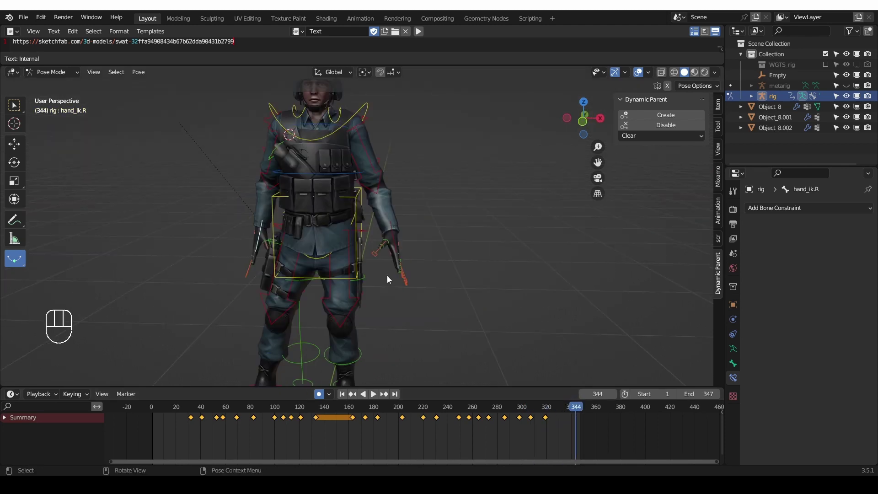
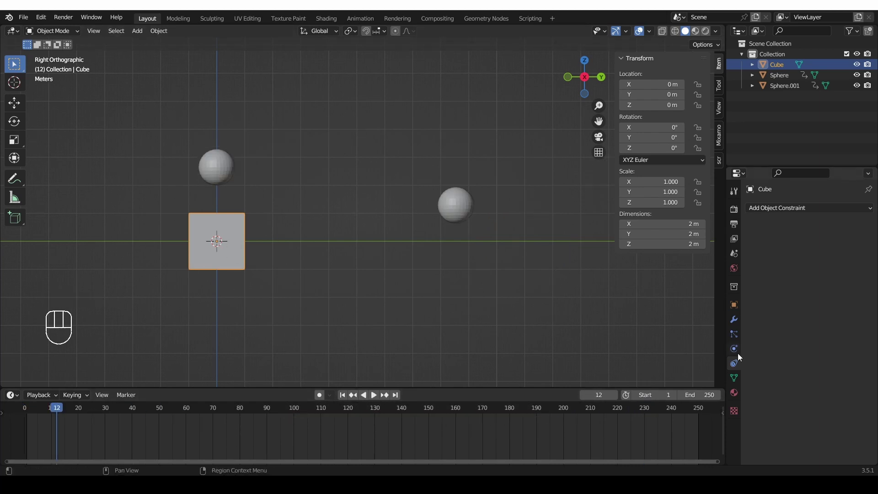
Add a Child Of constraint to the cube targeting Sphere
{"action": "left_click", "coordinate": [740, 363]}
{"action": "left_click_drag", "start_coordinate": [811, 209], "coordinate": [851, 267]}
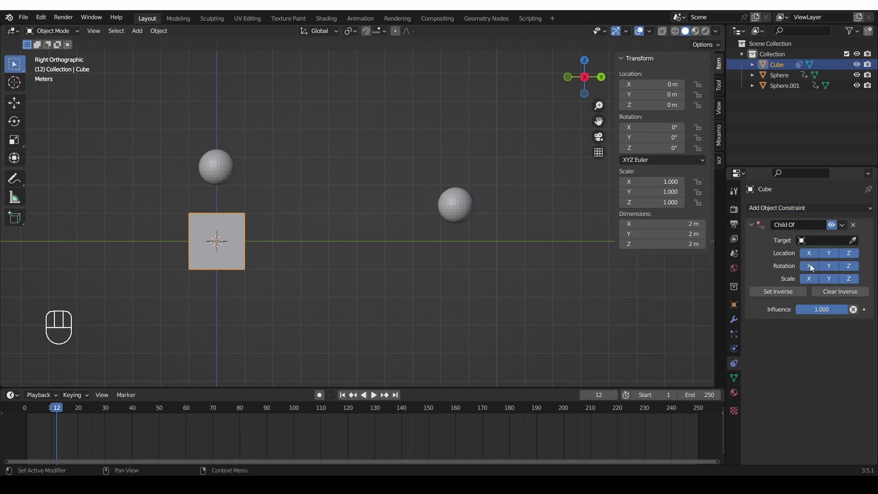
{"action": "left_click", "coordinate": [829, 246]}
{"action": "left_click", "coordinate": [861, 244]}
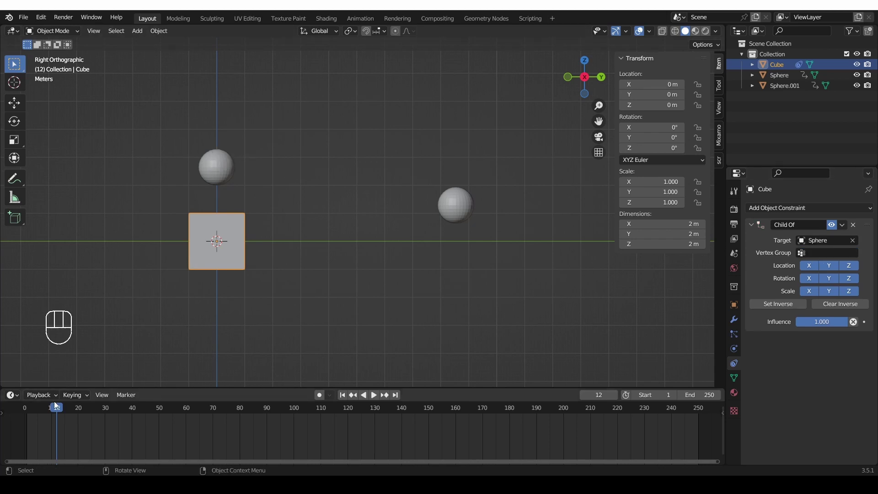
Key Influence 0 at frame 0 and 1 at frame 30, then Set Inverse to keep the offset
{"action": "left_click_drag", "start_coordinate": [57, 411], "coordinate": [21, 413]}
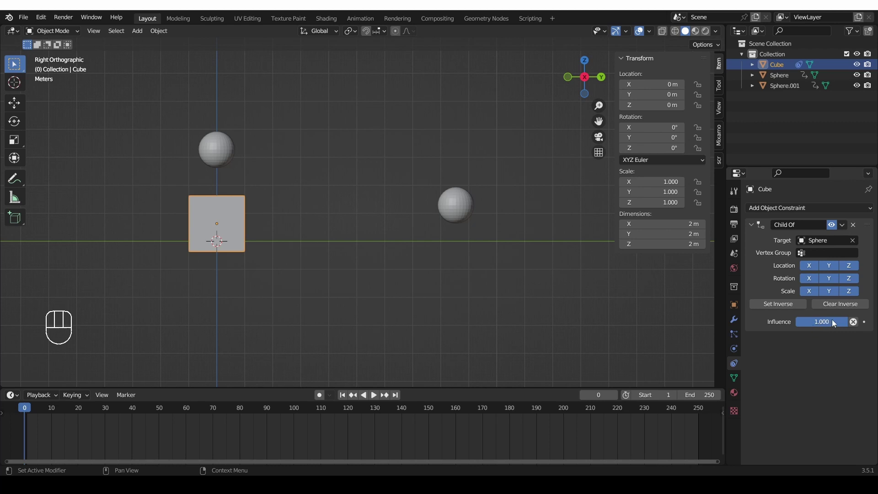
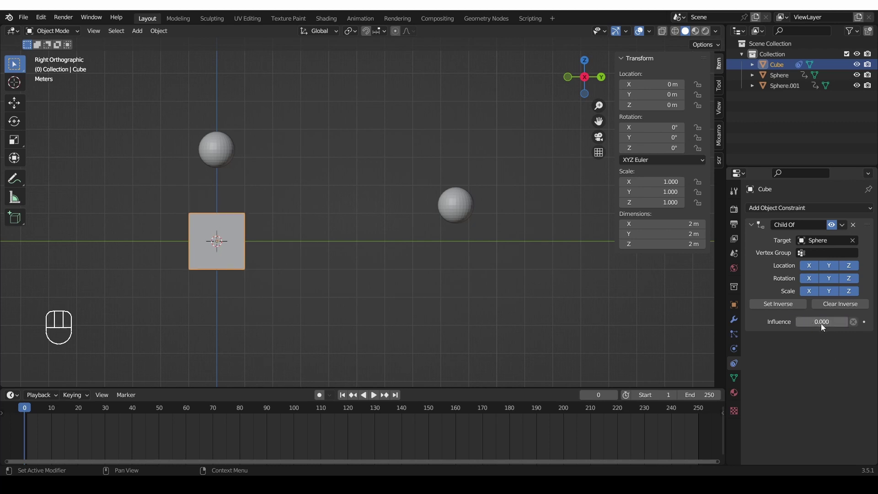
{"action": "key", "text": "i"}
{"action": "left_click_drag", "start_coordinate": [83, 413], "coordinate": [105, 414]}
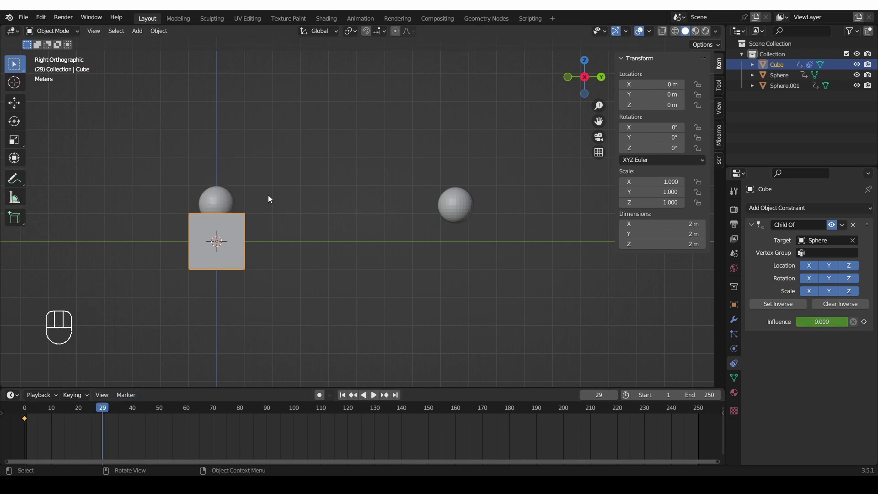
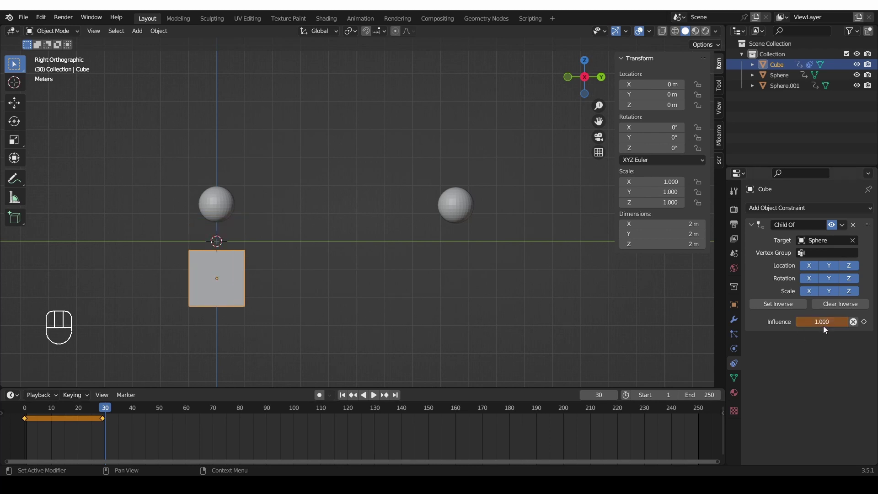
{"action": "key", "text": "i"}
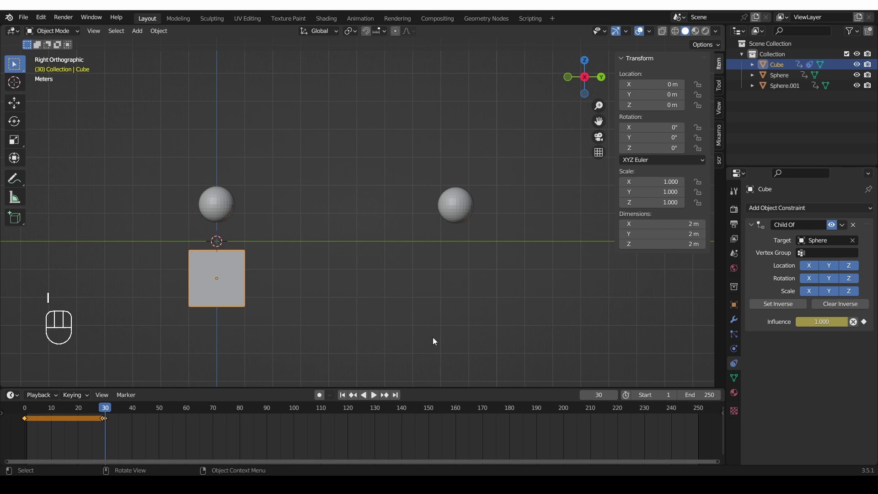
{"action": "left_click_drag", "start_coordinate": [97, 411], "coordinate": [107, 413]}
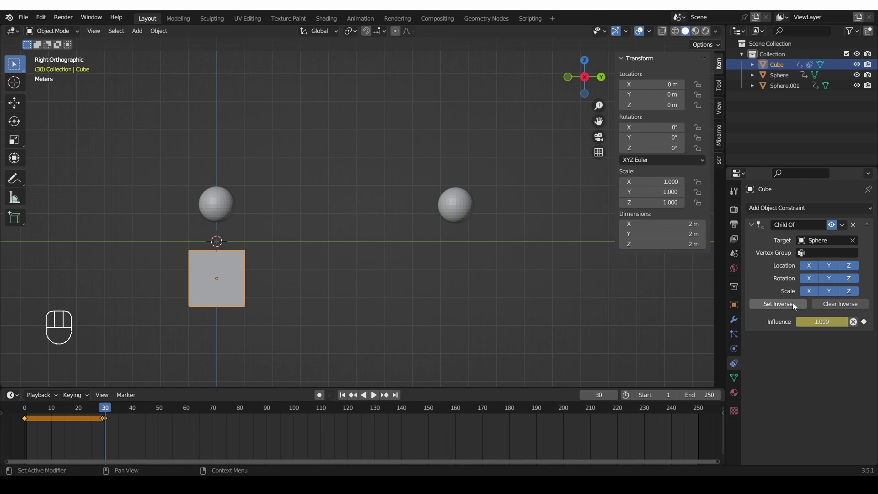
{"action": "left_click", "coordinate": [791, 308]}
Around frame 90 key full influence, then Disable and Keep Transform and key influence 0
{"action": "left_click_drag", "start_coordinate": [89, 407], "coordinate": [267, 431]}
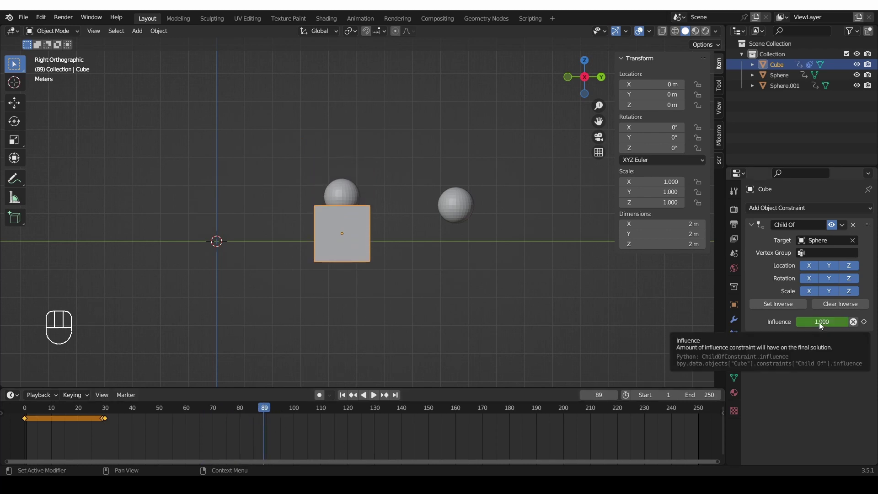
{"action": "key", "text": "i"}
{"action": "left_click", "coordinate": [270, 414]}
{"action": "left_click", "coordinate": [269, 416]}
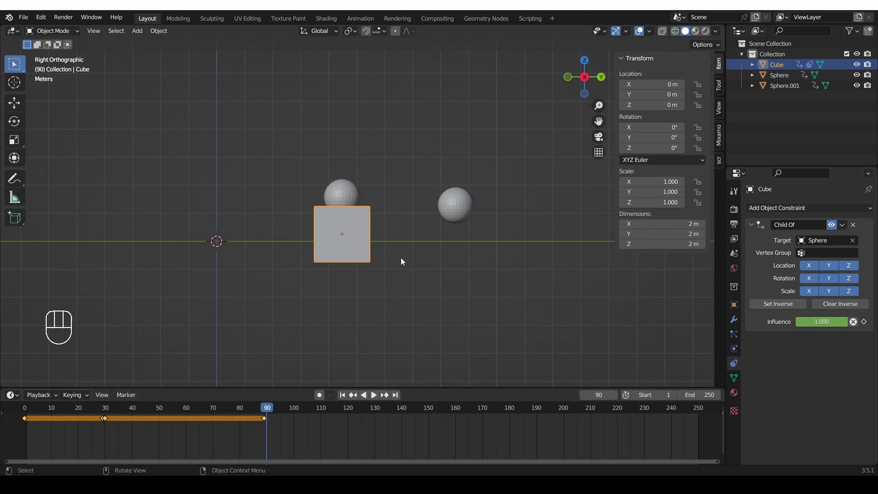
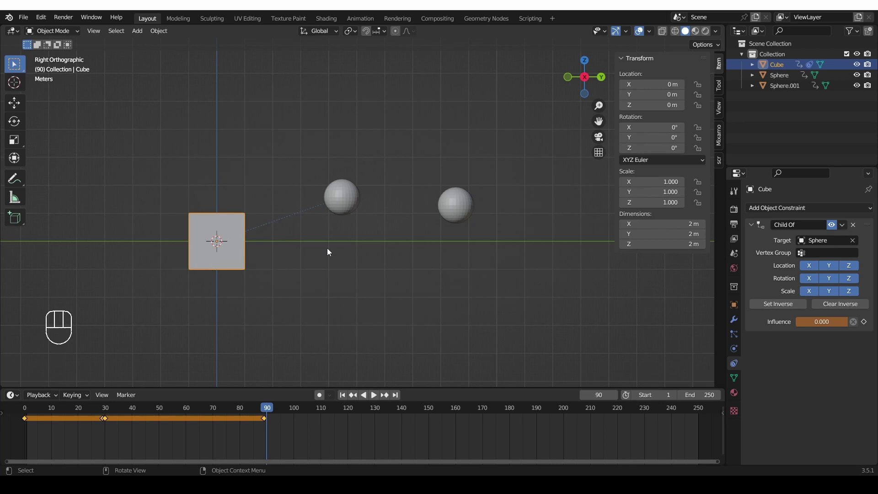
{"action": "key", "text": "ctrl+z"}
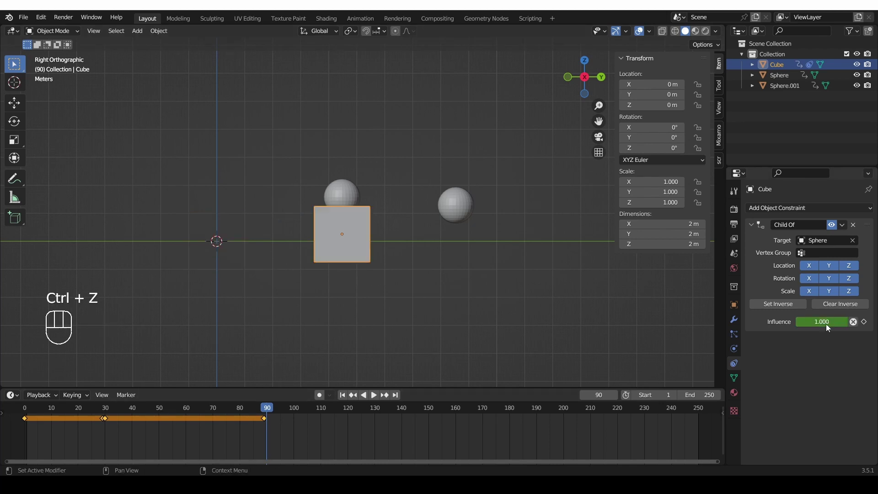
{"action": "left_click", "coordinate": [856, 325]}
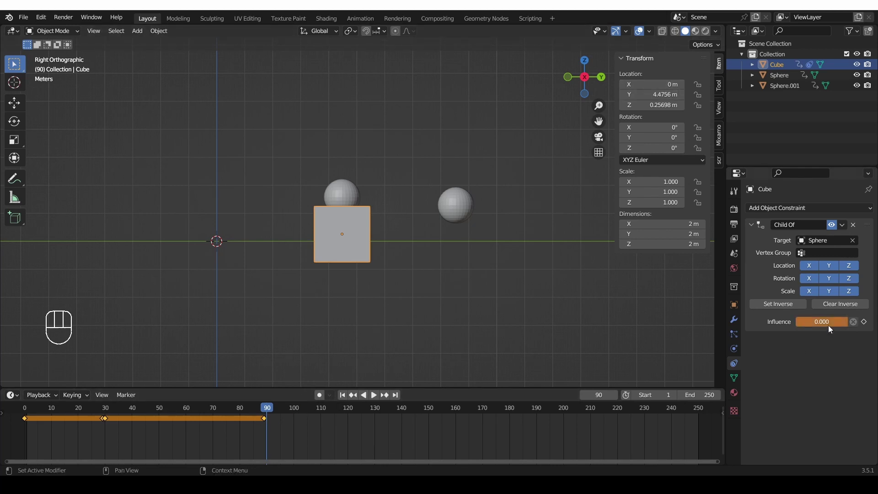
{"action": "key", "text": "i"}
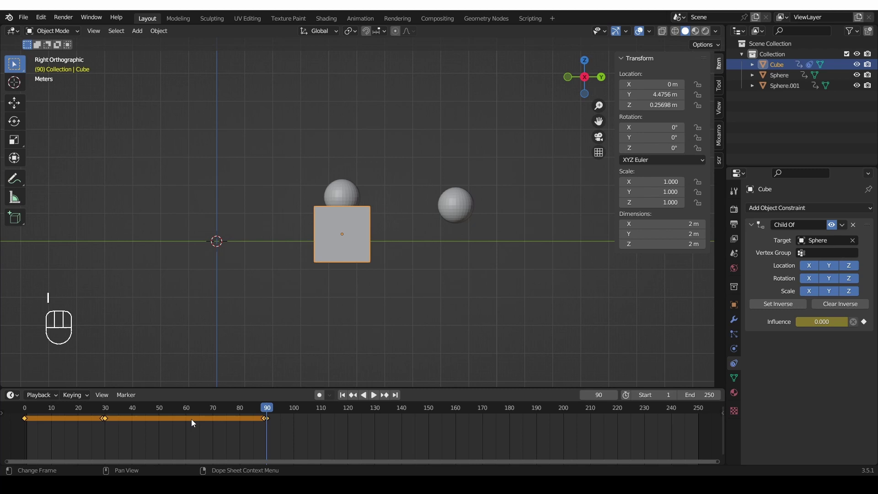
Redo the release at frame 90, keying the cube's location and zero influence
{"action": "left_click_drag", "start_coordinate": [132, 413], "coordinate": [275, 412]}
{"action": "left_click", "coordinate": [259, 412]}
{"action": "key", "text": "ctrl+z"}
{"action": "key", "text": "ctrl+z"}
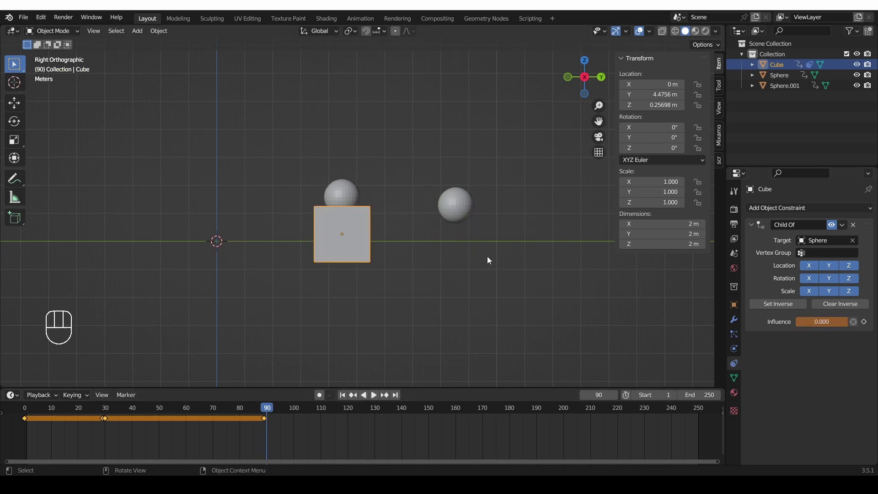
{"action": "left_click", "coordinate": [854, 326]}
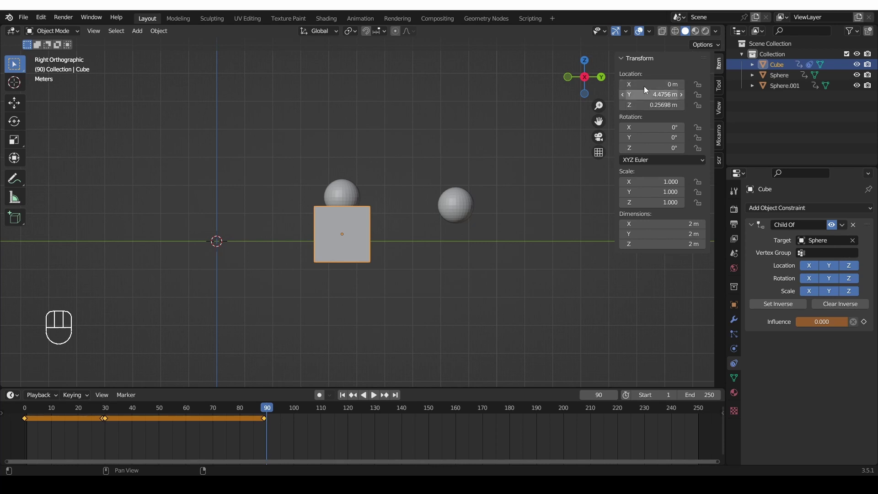
{"action": "key", "text": "i"}
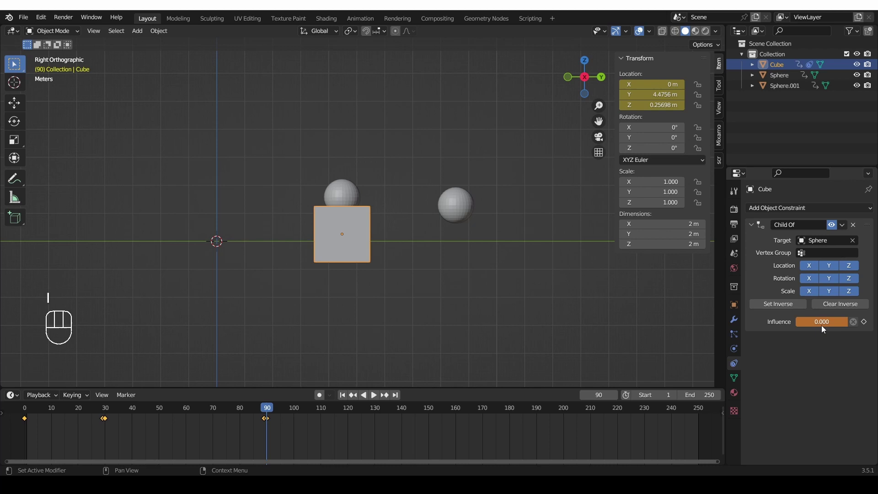
{"action": "key", "text": "i"}
{"action": "left_click_drag", "start_coordinate": [256, 410], "coordinate": [271, 405]}
{"action": "left_click", "coordinate": [785, 305]}
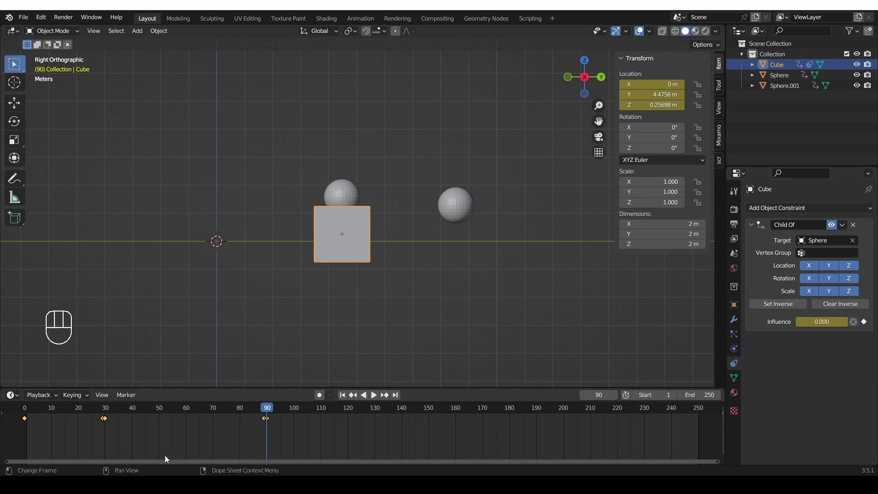
Scrub past frame 90 to check the cube stays behind as Sphere moves on
{"action": "left_click_drag", "start_coordinate": [254, 410], "coordinate": [275, 433]}
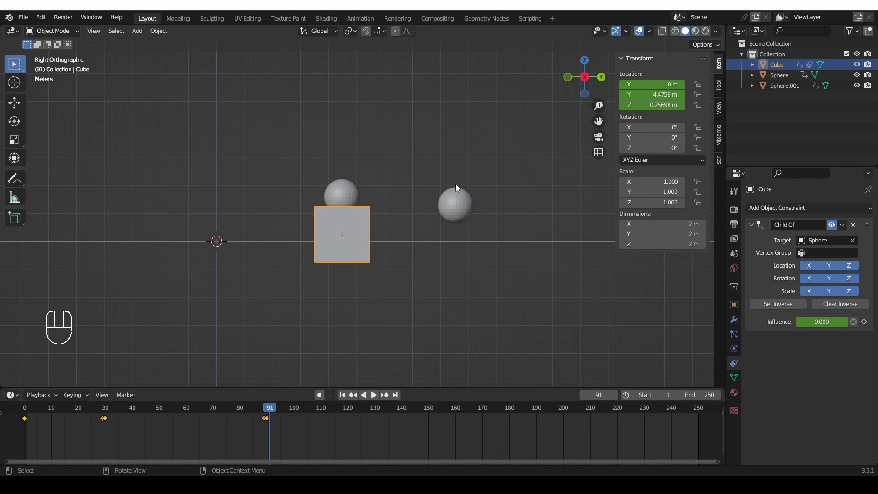
{"action": "left_click_drag", "start_coordinate": [281, 409], "coordinate": [409, 388]}
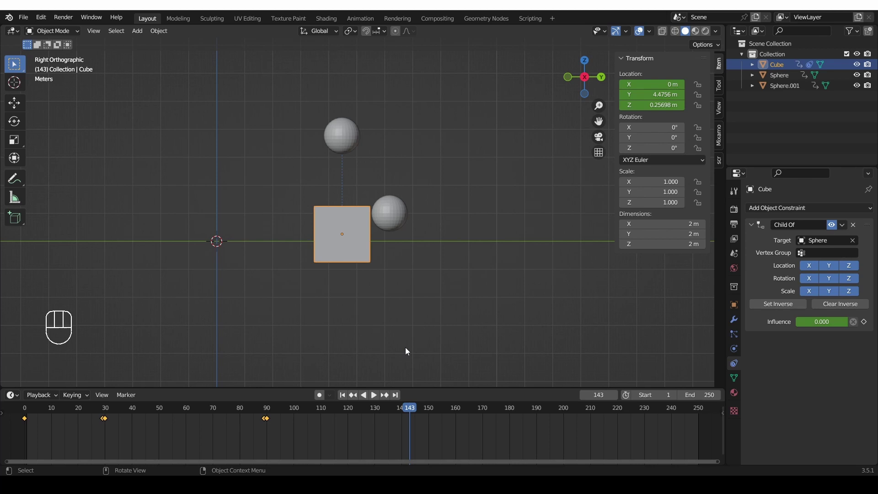
Delete the cube's keyframes and Child Of constraint and clear its location with Alt+G
{"action": "double_click", "coordinate": [54, 412]}
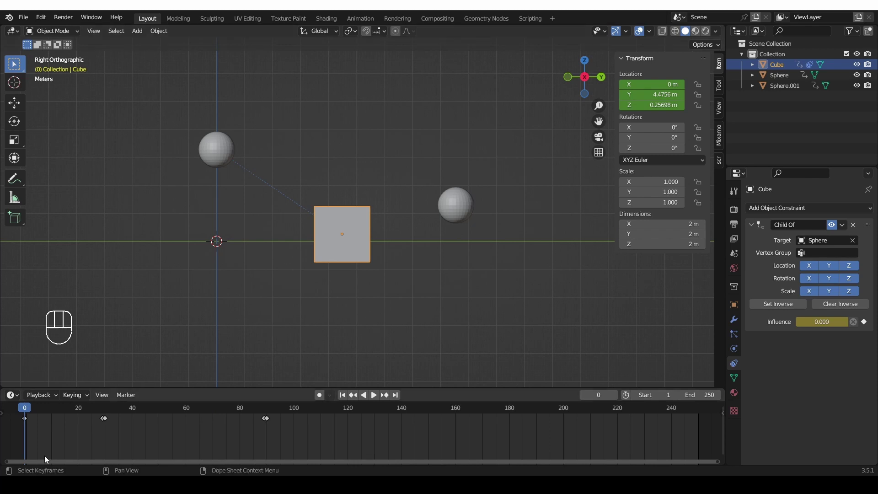
{"action": "left_click", "coordinate": [41, 432]}
{"action": "key", "text": "Delete"}
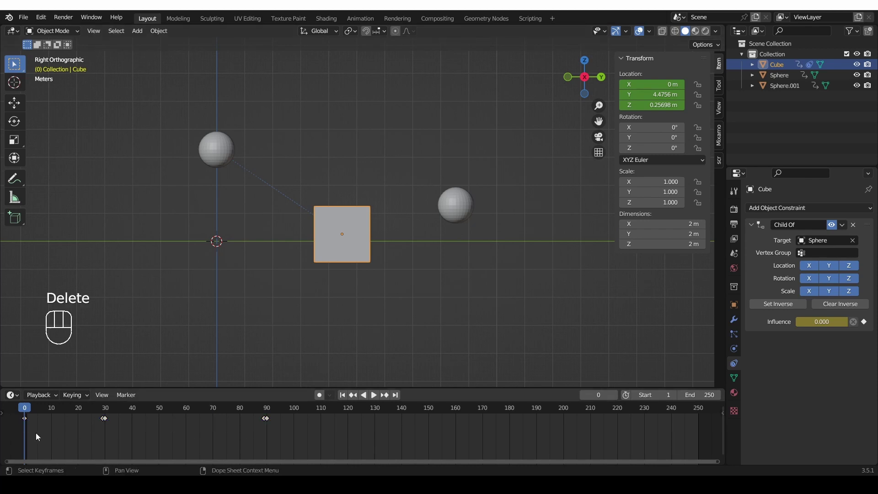
{"action": "left_click_drag", "start_coordinate": [79, 426], "coordinate": [360, 429]}
{"action": "key", "text": "Delete"}
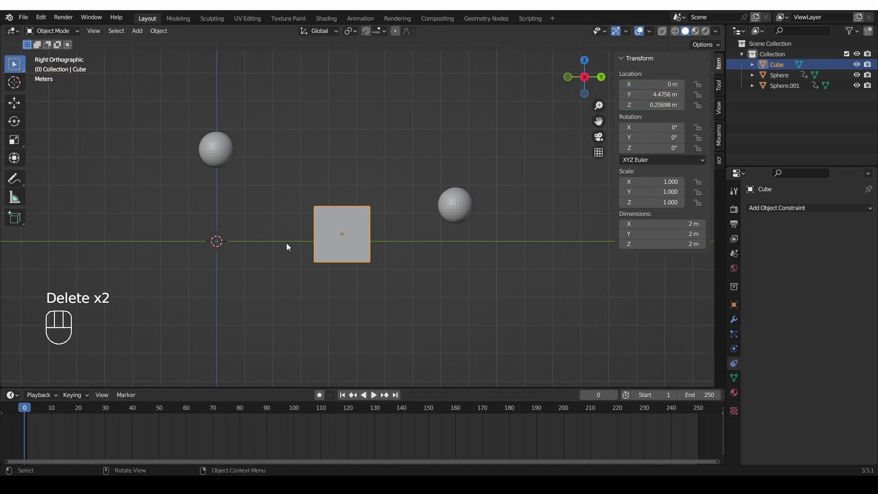
{"action": "key", "text": "alt+g"}
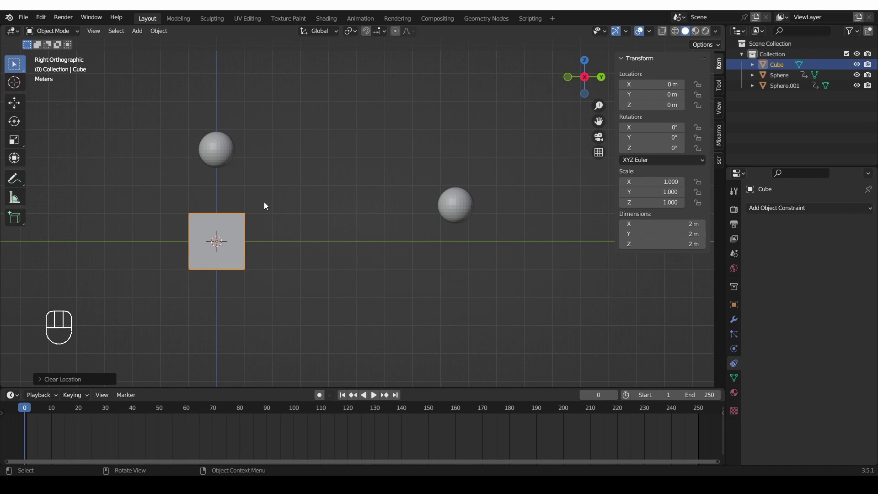
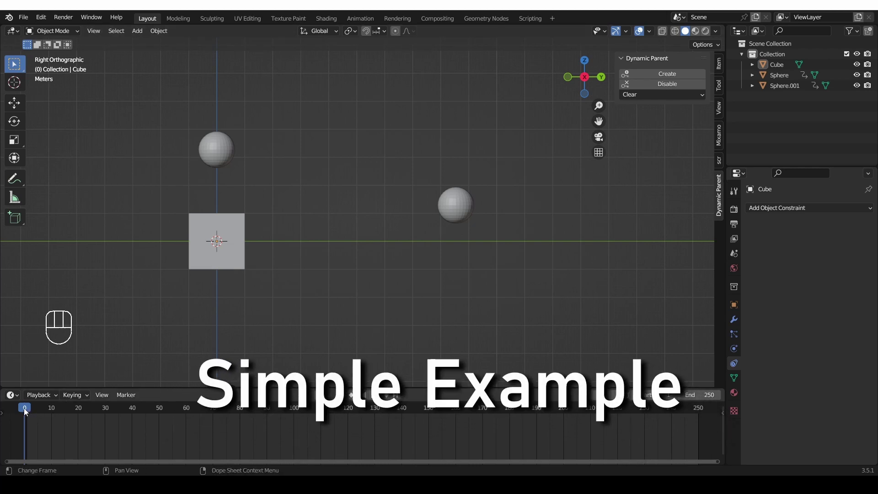
At frame 30 select the top sphere then the cube and Create a dynamic parent
{"action": "left_click_drag", "start_coordinate": [36, 412], "coordinate": [109, 414]}
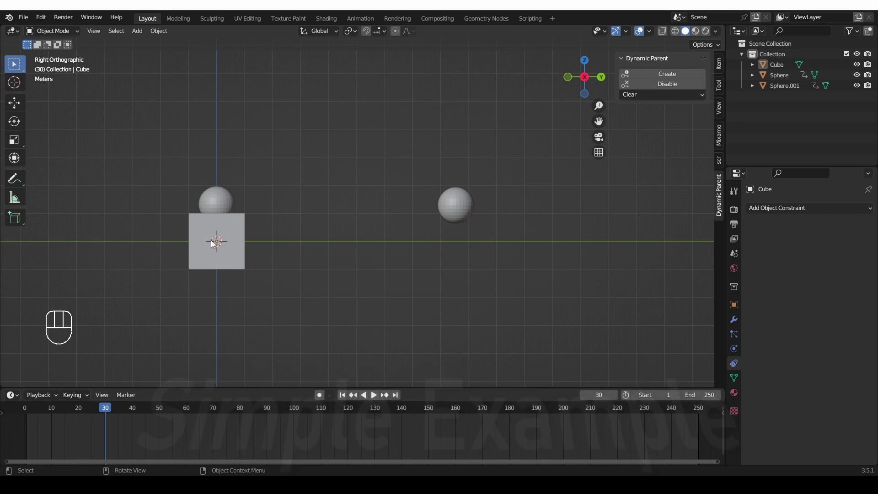
{"action": "left_click", "coordinate": [218, 189]}
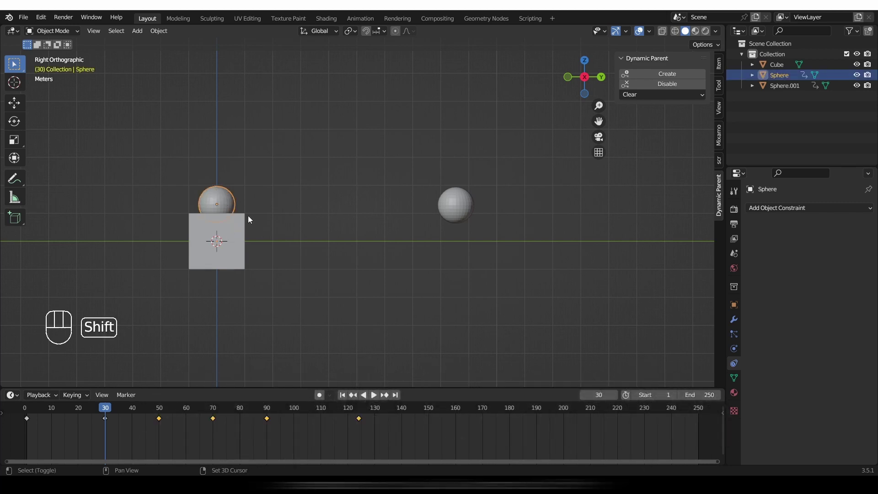
{"action": "left_click", "coordinate": [238, 228]}
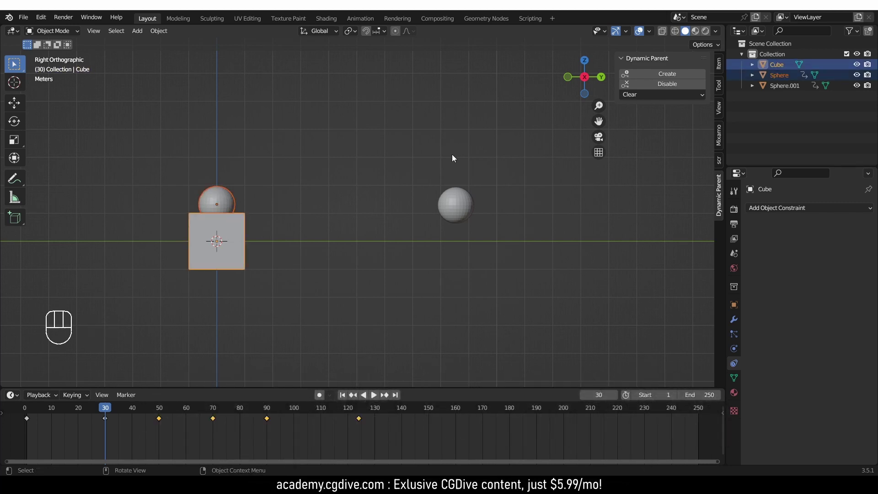
{"action": "left_click", "coordinate": [677, 72]}
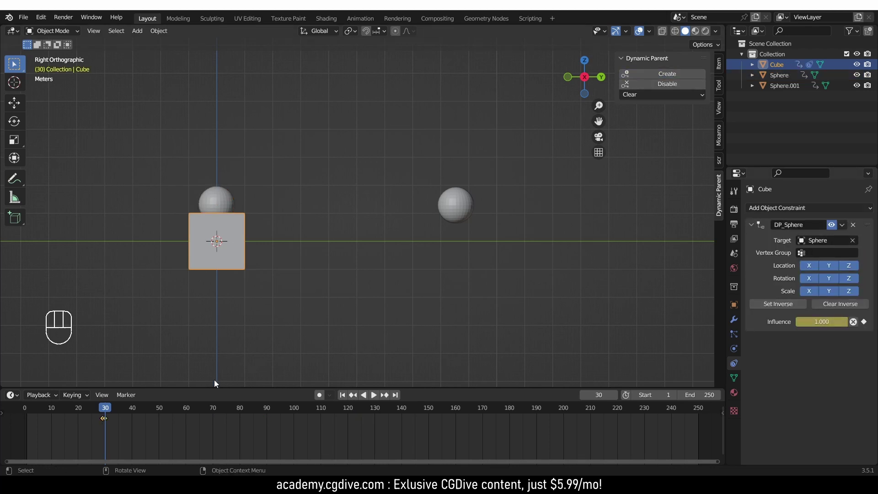
{"action": "left_click_drag", "start_coordinate": [102, 413], "coordinate": [108, 413]}
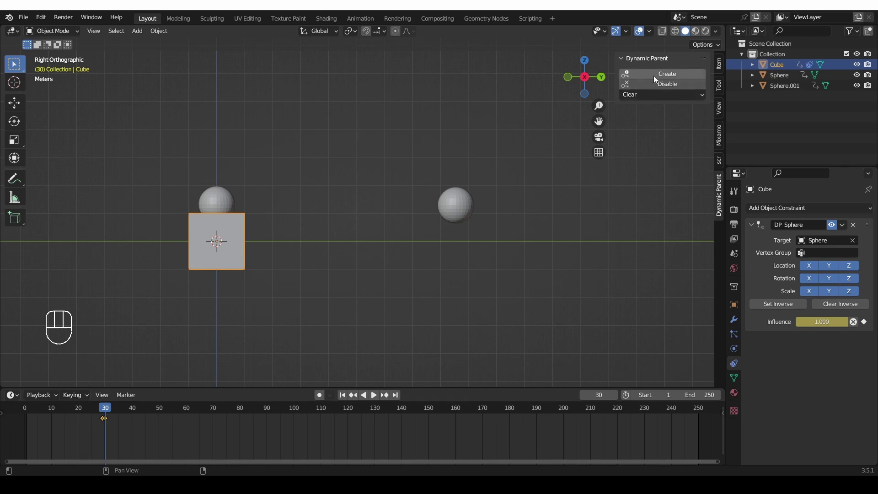
Advance to frame 90, disable the DP_Sphere parent, and move on to frame 130
{"action": "left_click_drag", "start_coordinate": [106, 411], "coordinate": [270, 394]}
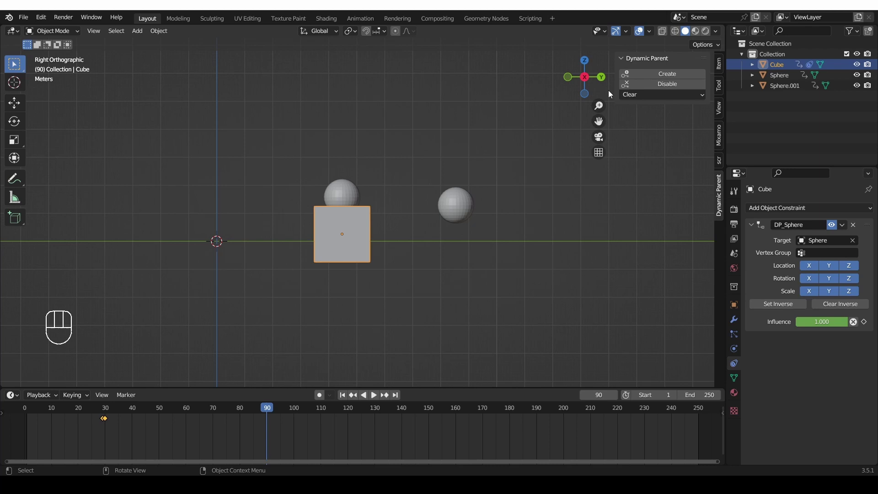
{"action": "left_click", "coordinate": [676, 89]}
{"action": "left_click_drag", "start_coordinate": [257, 413], "coordinate": [378, 391]}
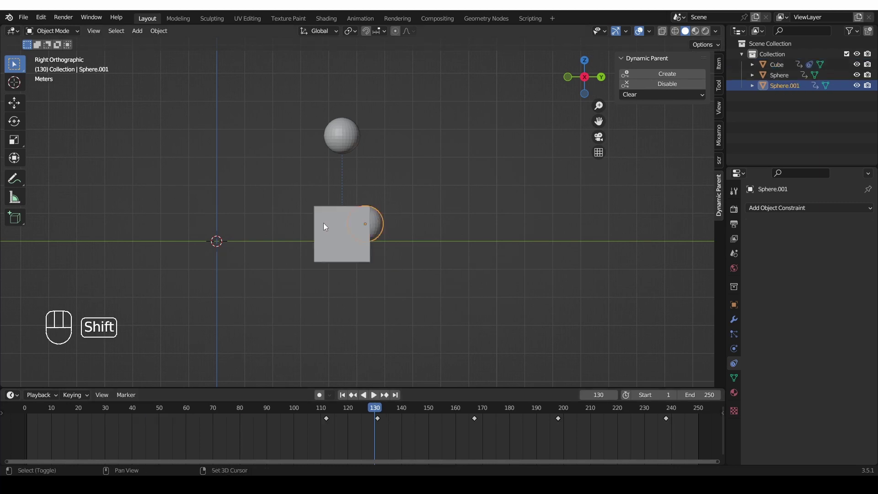
At frame 130 Create a DP_Sphere.001 parent for the cube and advance to frame 190
{"action": "left_click", "coordinate": [327, 226]}
{"action": "left_click", "coordinate": [667, 76]}
{"action": "left_click_drag", "start_coordinate": [374, 410], "coordinate": [539, 403]}
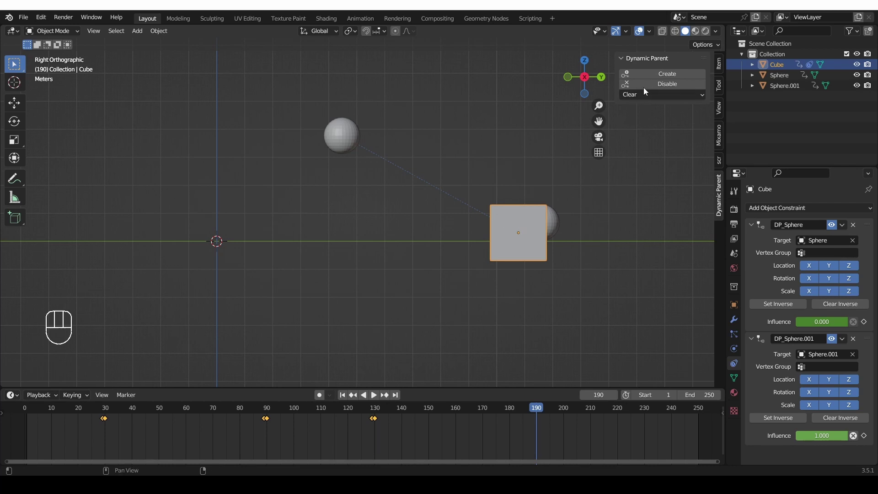
{"action": "left_click", "coordinate": [654, 84]}
{"action": "left_click", "coordinate": [530, 413]}
{"action": "left_click", "coordinate": [376, 399]}
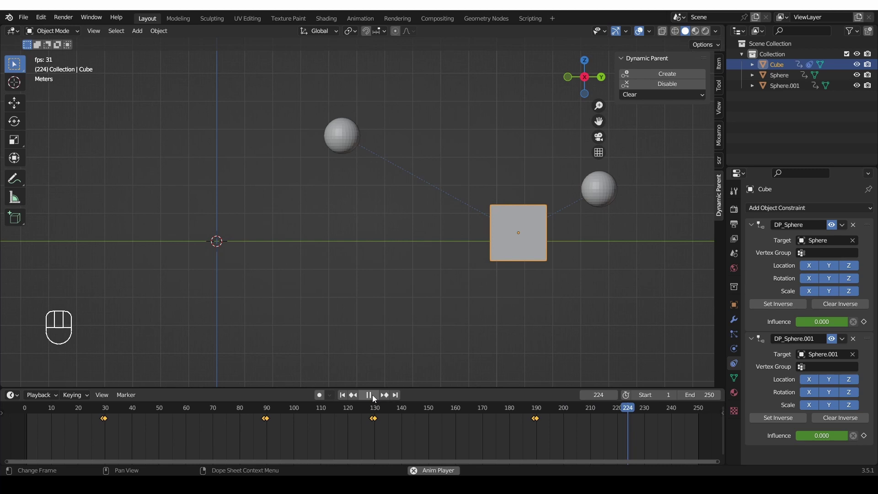
{"action": "key", "text": "space"}
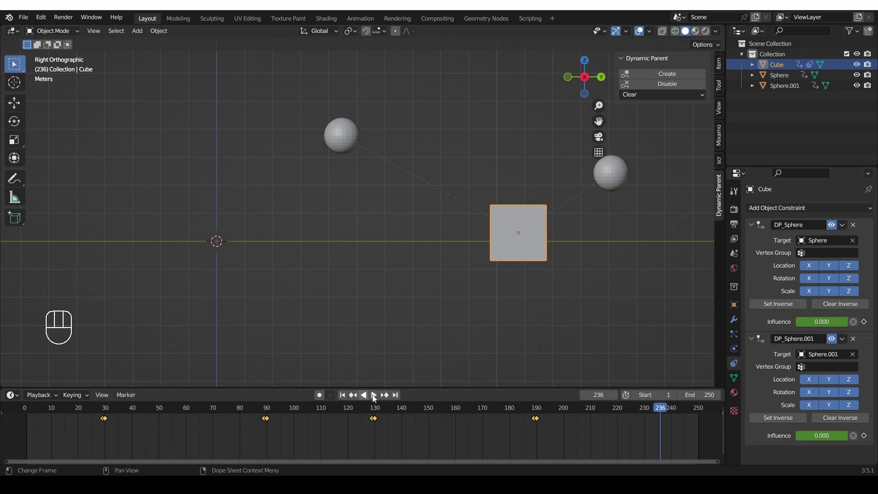
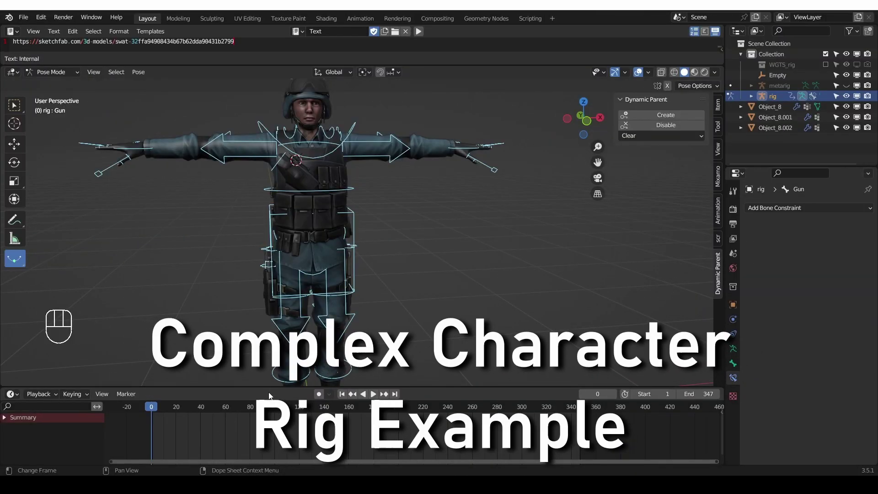
Frame the soldier and enable the Root bone layer under Rig Layers
{"action": "middle_click", "coordinate": [180, 341]}
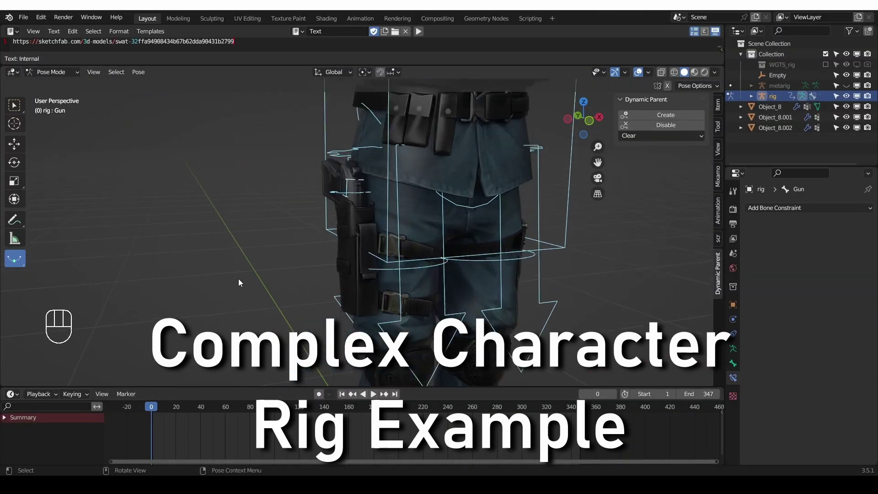
{"action": "left_click_drag", "start_coordinate": [304, 261], "coordinate": [291, 295]}
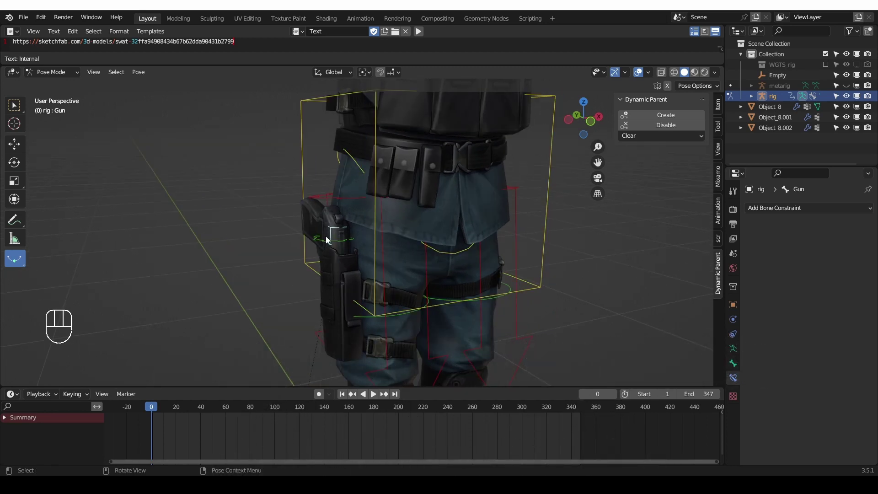
{"action": "key", "text": "g"}
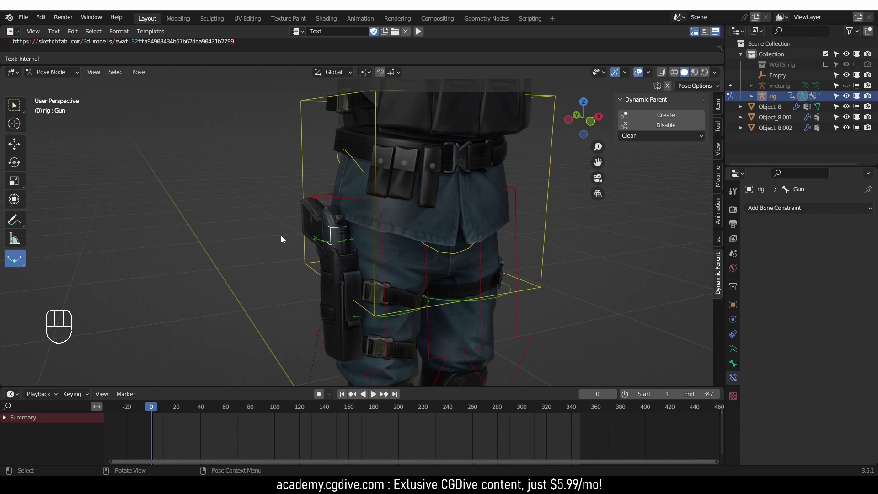
{"action": "left_click_drag", "start_coordinate": [355, 278], "coordinate": [315, 242]}
{"action": "middle_click", "coordinate": [332, 257]}
{"action": "key", "text": "g"}
{"action": "middle_click", "coordinate": [362, 291]}
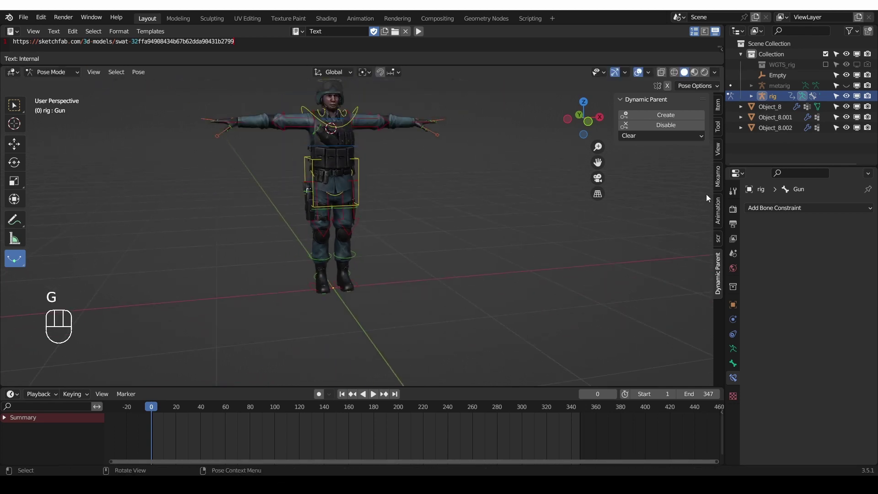
{"action": "left_click", "coordinate": [719, 108]}
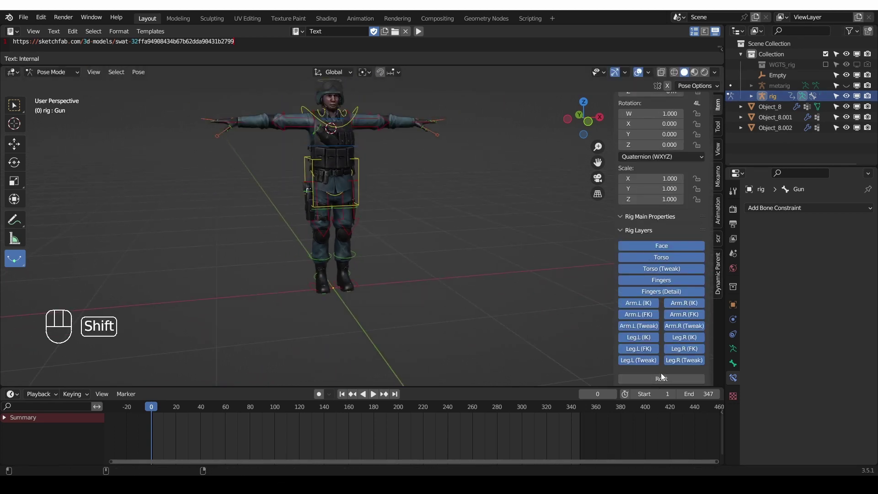
{"action": "left_click", "coordinate": [664, 381]}
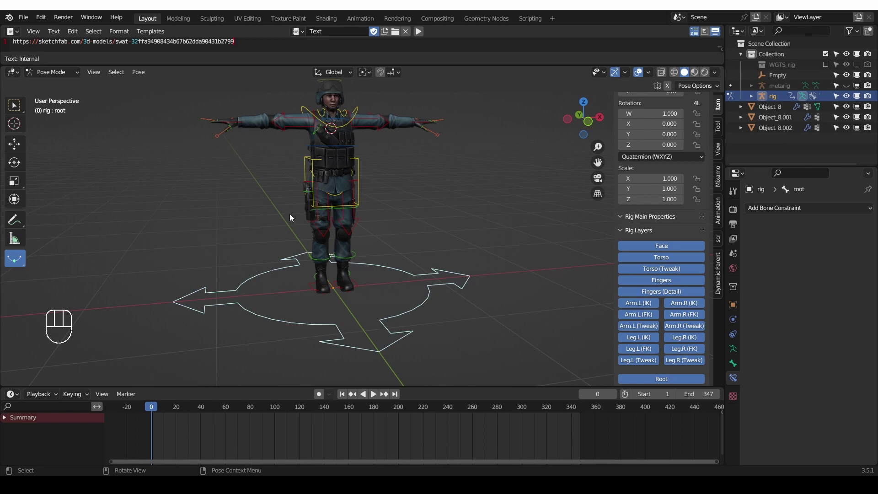
Zoom to the thigh holster, select the holster bone and test moving it with G
{"action": "left_click_drag", "start_coordinate": [328, 226], "coordinate": [289, 205]}
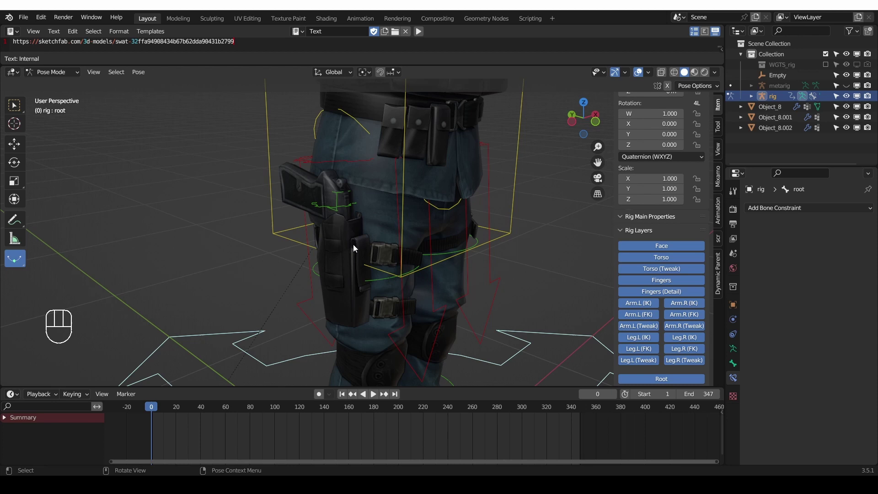
{"action": "middle_click", "coordinate": [363, 265]}
{"action": "left_click", "coordinate": [342, 194]}
{"action": "key", "text": "g"}
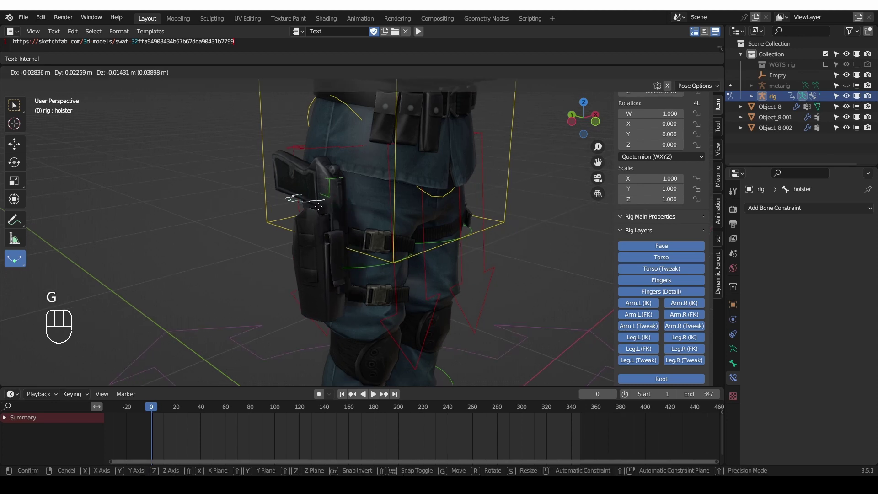
{"action": "middle_click", "coordinate": [356, 218]}
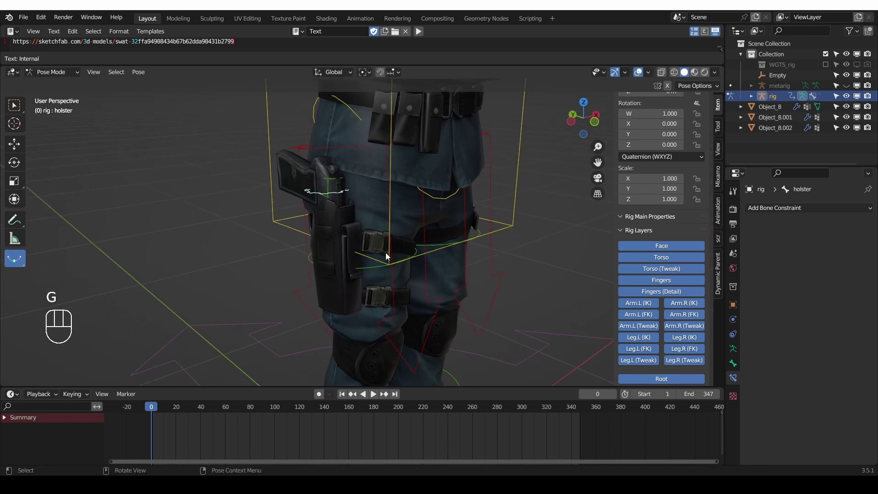
{"action": "middle_click", "coordinate": [381, 243]}
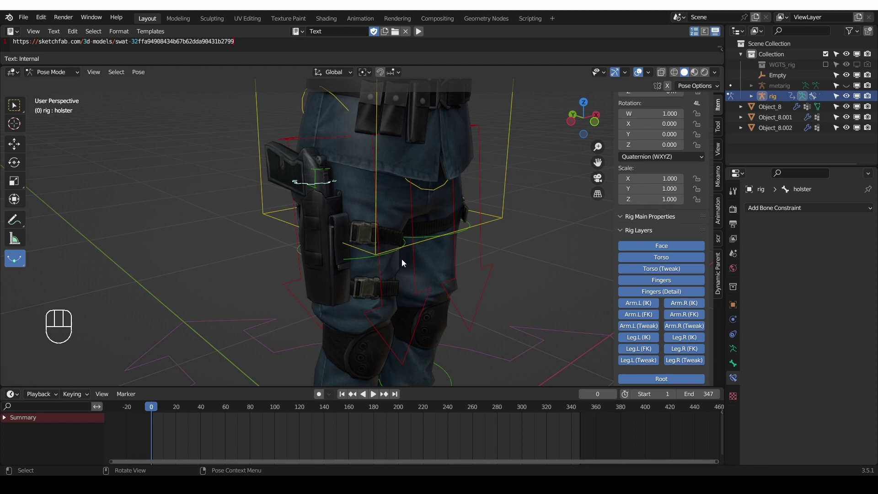
Create a dynamic parent putting the Gun bone under the holster bone
{"action": "middle_click", "coordinate": [337, 214]}
{"action": "key", "text": "g"}
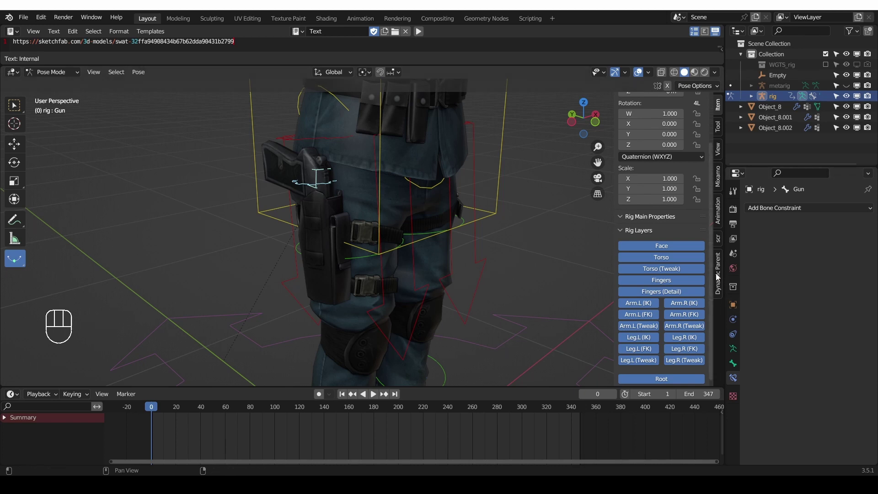
{"action": "left_click", "coordinate": [721, 273]}
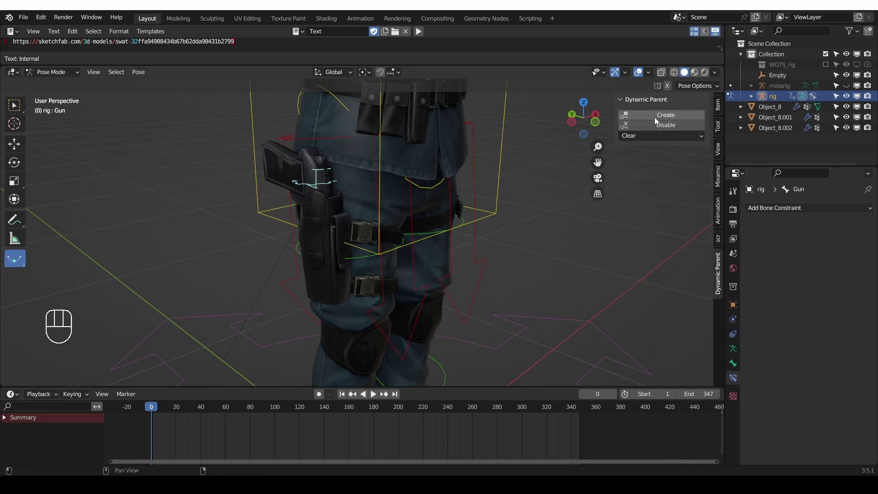
{"action": "left_click", "coordinate": [661, 118]}
Zoom out to the legs and select the foot_ik.R control
{"action": "left_click_drag", "start_coordinate": [460, 256], "coordinate": [422, 265]}
{"action": "left_click_drag", "start_coordinate": [430, 295], "coordinate": [418, 261]}
{"action": "middle_click", "coordinate": [423, 262]}
{"action": "middle_click", "coordinate": [399, 288]}
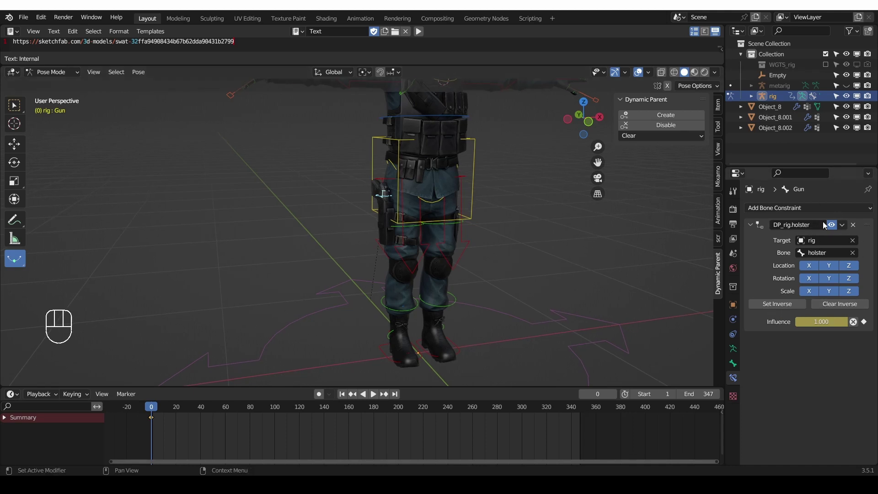
{"action": "left_click", "coordinate": [384, 361]}
Enable auto keying and key the right foot at rest on the first frame
{"action": "key", "text": "g"}
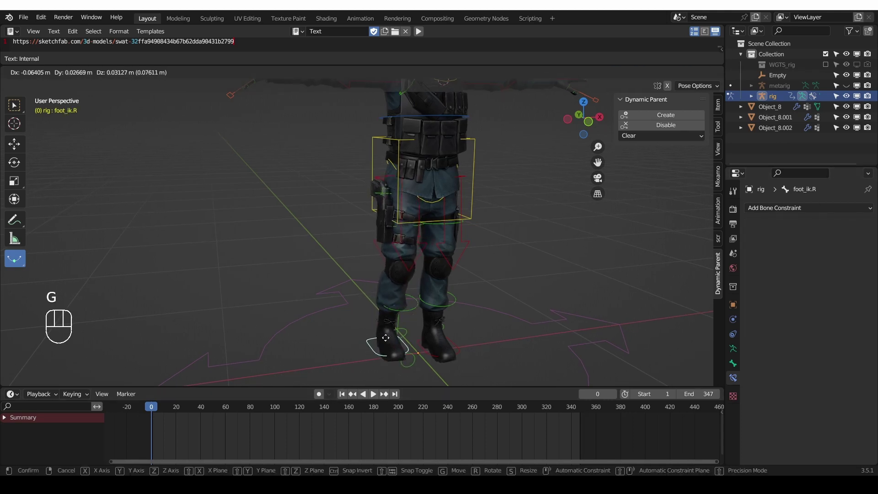
{"action": "key", "text": "g"}
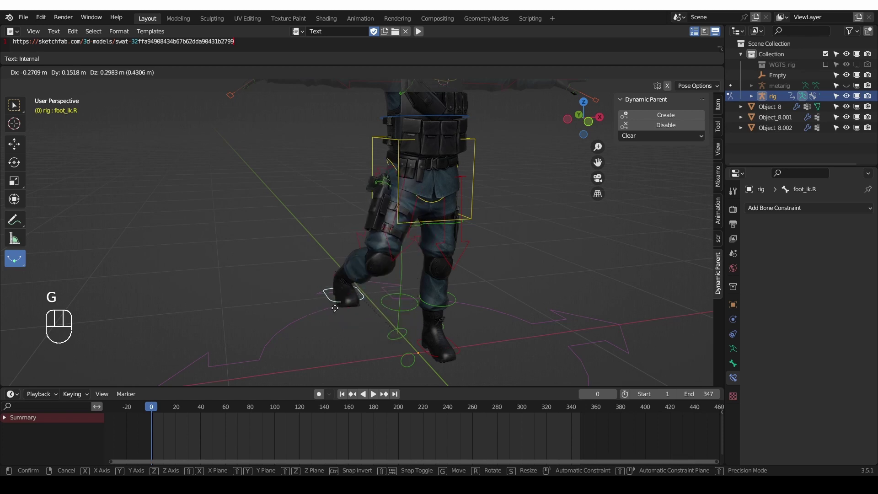
{"action": "left_click", "coordinate": [322, 397]}
{"action": "key", "text": "g"}
{"action": "key", "text": "g"}
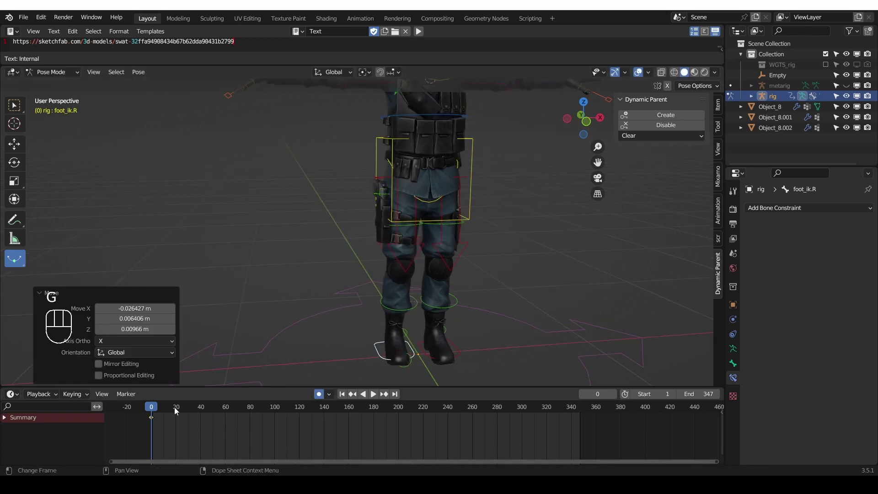
{"action": "left_click", "coordinate": [181, 409]}
{"action": "key", "text": "g"}
Raise the foot forward at frame 31 and bring it back down at frame 58
{"action": "left_click_drag", "start_coordinate": [161, 412], "coordinate": [193, 411]}
{"action": "key", "text": "g"}
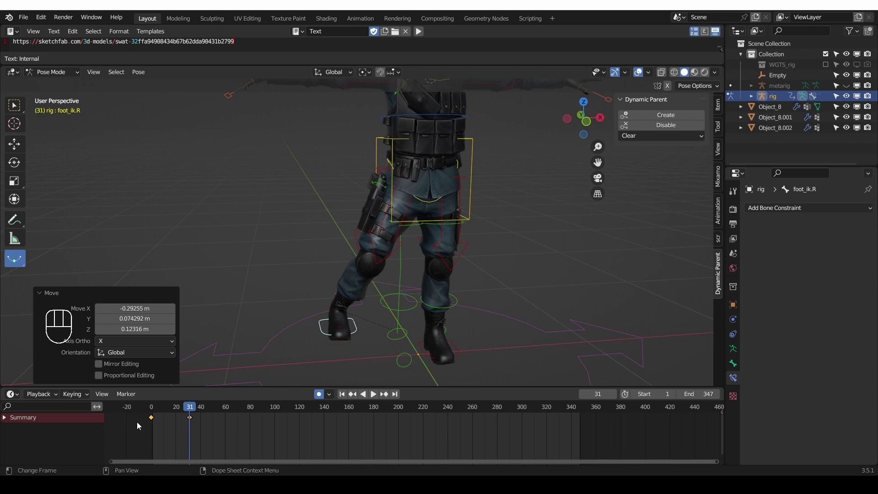
{"action": "left_click", "coordinate": [159, 420]}
{"action": "key", "text": "shift+d"}
{"action": "left_click", "coordinate": [221, 413]}
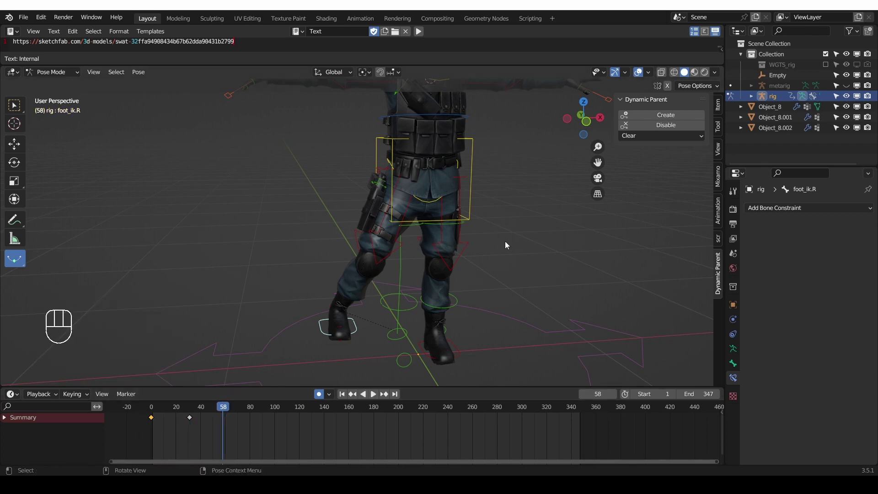
{"action": "key", "text": "alt+r"}
{"action": "key", "text": "alt+g"}
Orbit and pull back the view to see the whole soldier
{"action": "middle_click", "coordinate": [397, 332]}
{"action": "middle_click", "coordinate": [399, 339]}
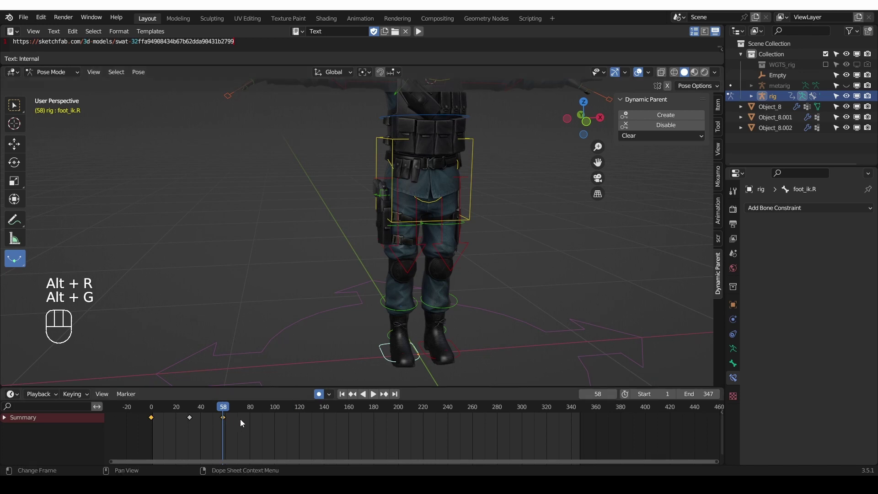
{"action": "left_click_drag", "start_coordinate": [221, 412], "coordinate": [225, 413]}
{"action": "middle_click", "coordinate": [257, 167]}
{"action": "left_click_drag", "start_coordinate": [263, 149], "coordinate": [263, 126]}
{"action": "middle_click", "coordinate": [274, 161]}
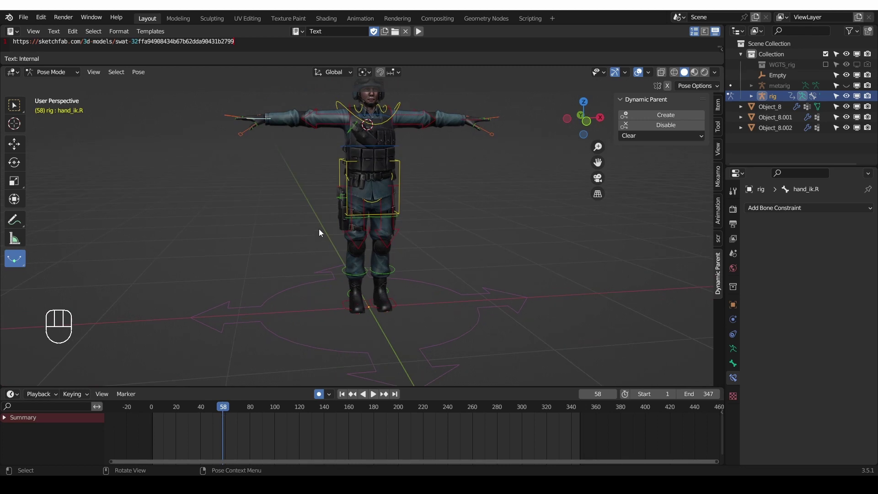
At frame 69 select the Gun bone and Create a dynamic parent to hand_ik.R
{"action": "middle_click", "coordinate": [252, 169]}
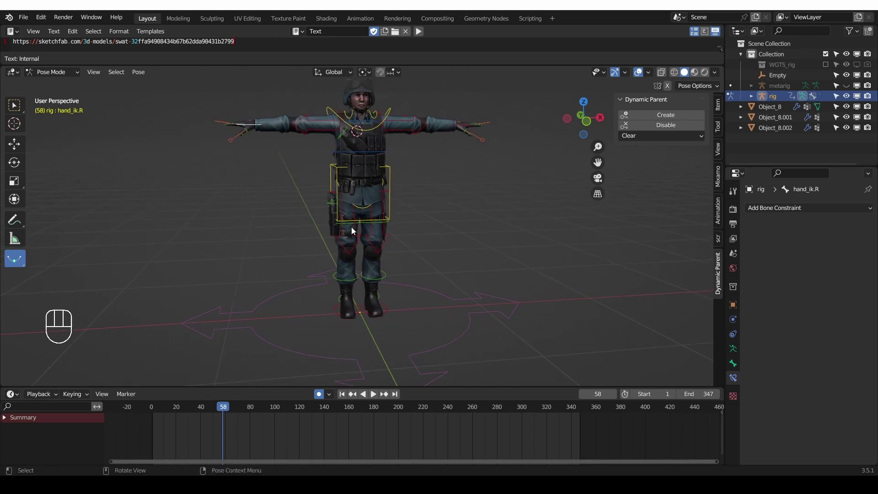
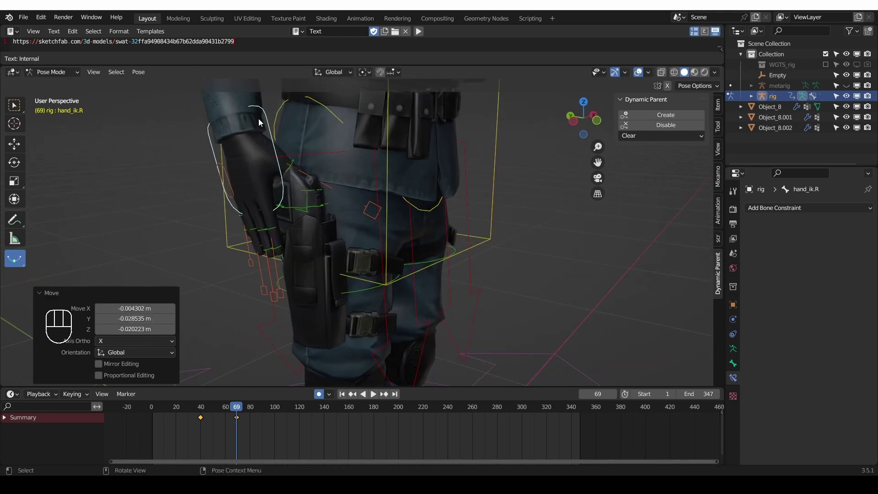
{"action": "left_click", "coordinate": [310, 195]}
{"action": "left_click", "coordinate": [679, 117]}
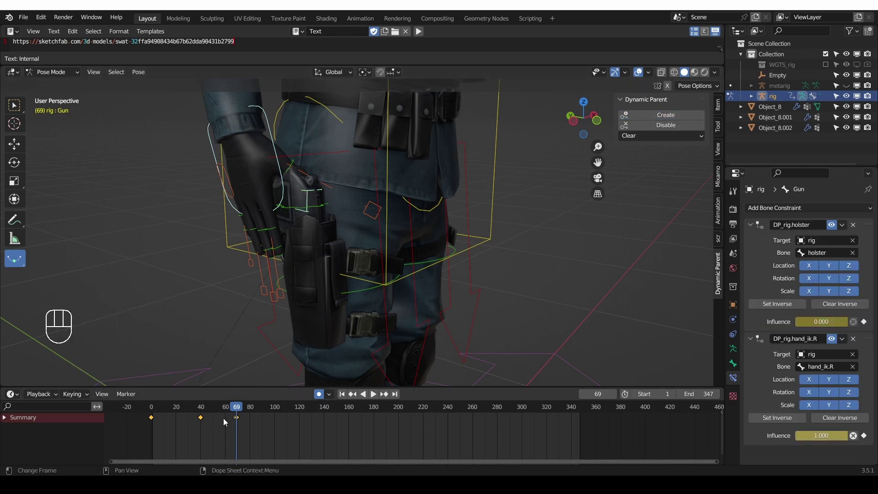
Scrub back to frame 40 and check the holstered pose from around the legs
{"action": "left_click_drag", "start_coordinate": [224, 409], "coordinate": [228, 363]}
{"action": "middle_click", "coordinate": [319, 288]}
{"action": "left_click_drag", "start_coordinate": [303, 271], "coordinate": [279, 237]}
{"action": "middle_click", "coordinate": [283, 229]}
{"action": "middle_click", "coordinate": [292, 226]}
{"action": "middle_click", "coordinate": [295, 249]}
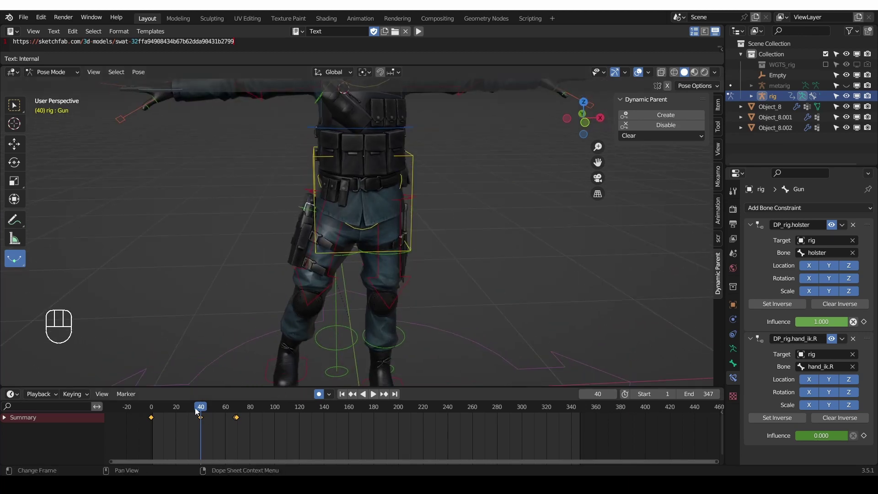
At frame 92, pull the right hand and gun out of the thigh holster
{"action": "left_click_drag", "start_coordinate": [210, 407], "coordinate": [269, 406]}
{"action": "key", "text": "g"}
{"action": "middle_click", "coordinate": [292, 221]}
{"action": "key", "text": "ctrl+z"}
{"action": "middle_click", "coordinate": [355, 176]}
{"action": "middle_click", "coordinate": [355, 191]}
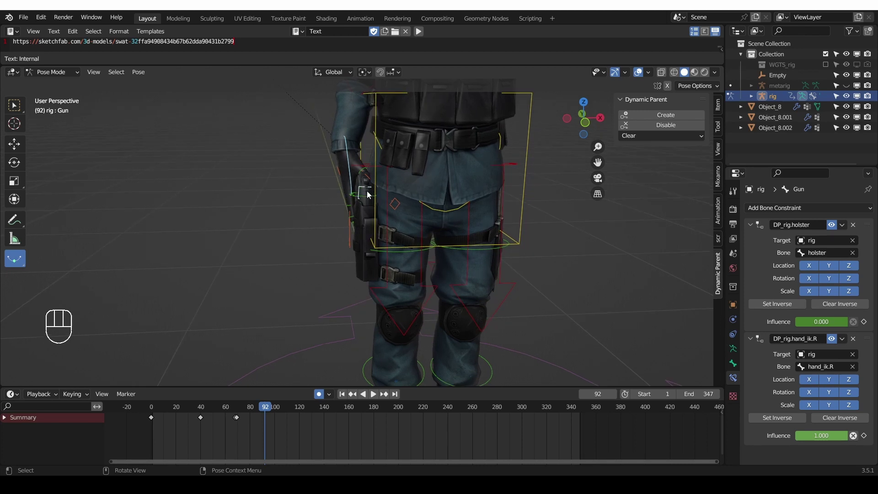
{"action": "key", "text": "g"}
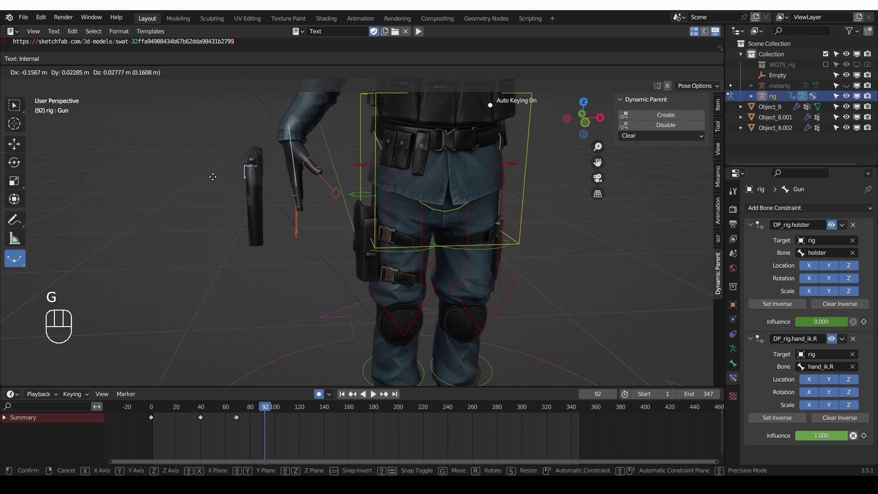
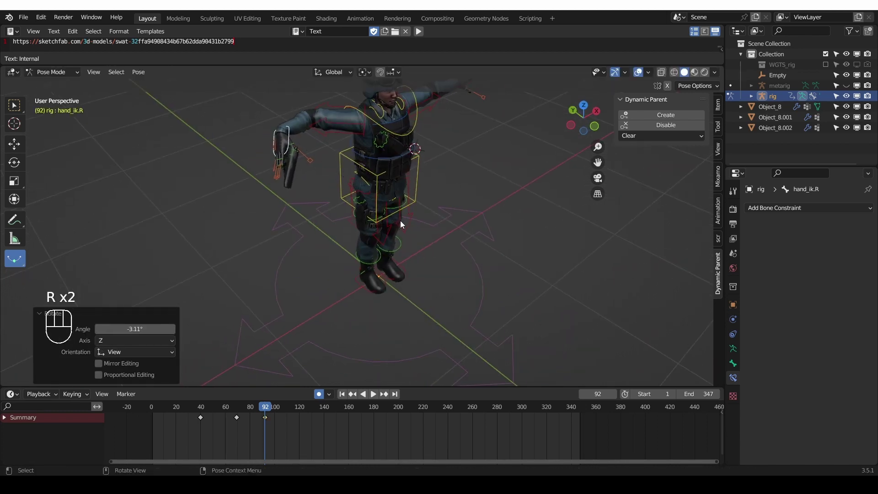
Swing the hand and gun up toward the chest and jump ahead to frame 111
{"action": "key", "text": "g"}
{"action": "key", "text": "r"}
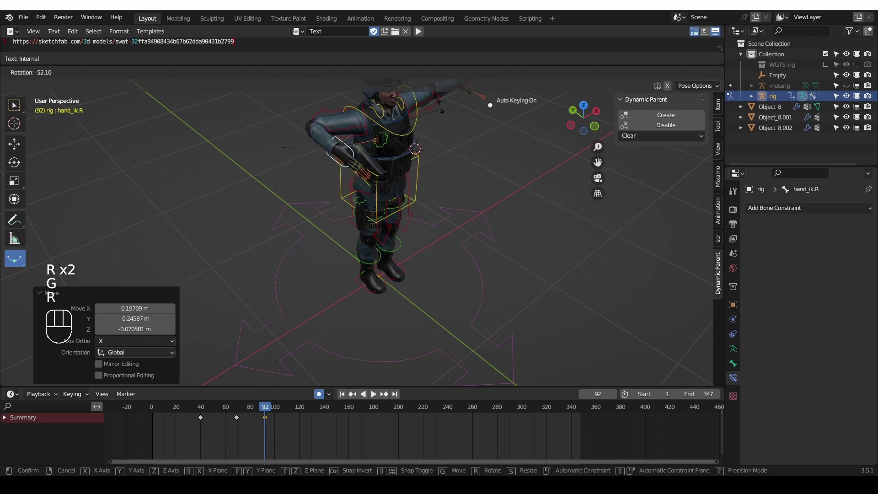
{"action": "key", "text": "g"}
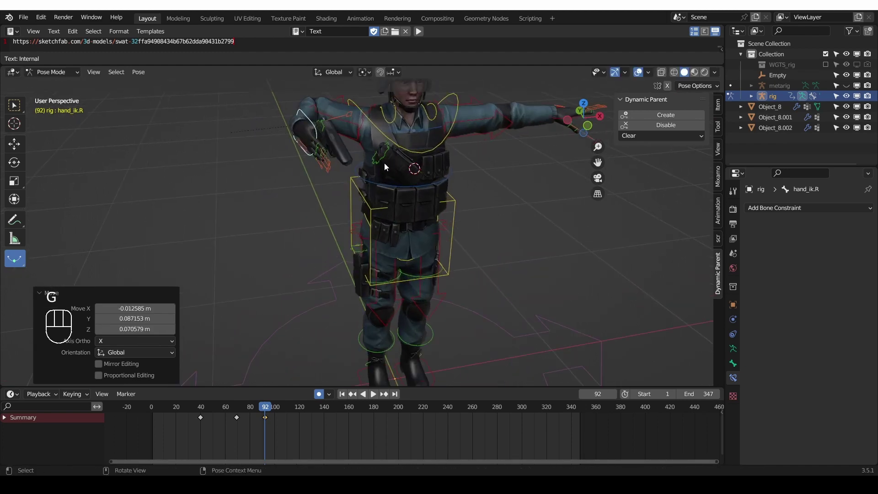
{"action": "left_click_drag", "start_coordinate": [233, 407], "coordinate": [291, 402]}
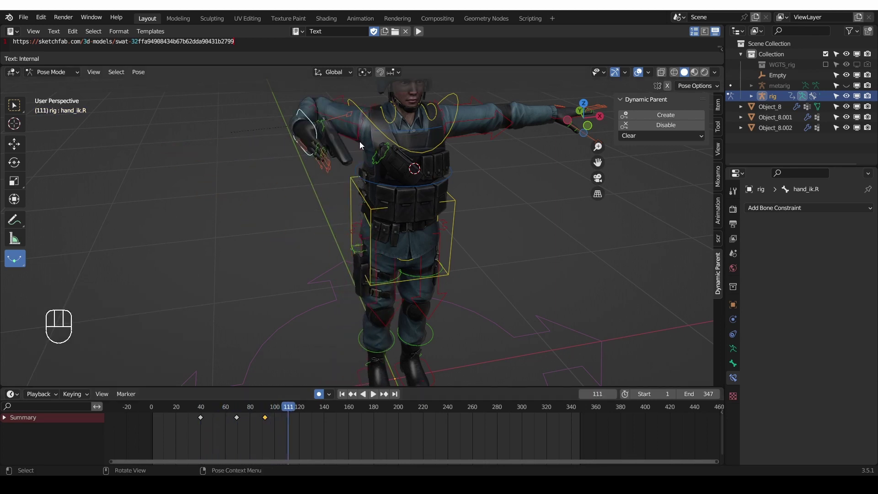
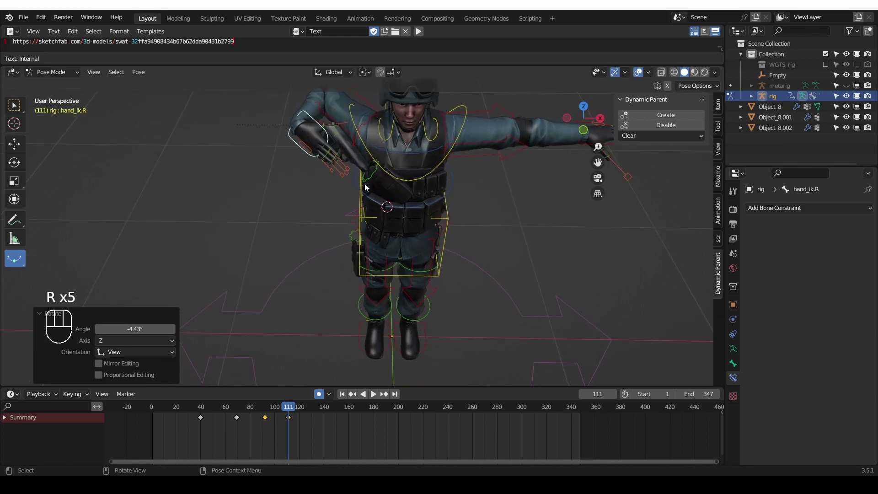
Rotate and move hand_ik.R to bring the gun toward the chest holster
{"action": "key", "text": "r"}
{"action": "key", "text": "r"}
{"action": "left_click", "coordinate": [348, 196]}
{"action": "left_click_drag", "start_coordinate": [375, 226], "coordinate": [378, 200]}
{"action": "key", "text": "g"}
{"action": "left_click", "coordinate": [401, 210]}
{"action": "left_click_drag", "start_coordinate": [454, 231], "coordinate": [494, 227]}
{"action": "key", "text": "r"}
{"action": "key", "text": "g"}
{"action": "key", "text": "r"}
{"action": "key", "text": "r"}
{"action": "key", "text": "g"}
Fine-tune the hand's position and rotation over the chest holster
{"action": "left_click_drag", "start_coordinate": [373, 233], "coordinate": [391, 215]}
{"action": "left_click", "coordinate": [425, 192]}
{"action": "left_click", "coordinate": [417, 201]}
{"action": "key", "text": "r"}
{"action": "key", "text": "g"}
{"action": "left_click_drag", "start_coordinate": [449, 212], "coordinate": [463, 199]}
{"action": "key", "text": "r"}
{"action": "key", "text": "r"}
{"action": "key", "text": "g"}
Align the gun into the chest holster slot, checking it from several angles
{"action": "middle_click", "coordinate": [400, 178]}
{"action": "key", "text": "r"}
{"action": "middle_click", "coordinate": [304, 240]}
{"action": "middle_click", "coordinate": [359, 192]}
{"action": "middle_click", "coordinate": [413, 193]}
{"action": "key", "text": "r"}
{"action": "left_click_drag", "start_coordinate": [428, 197], "coordinate": [425, 194]}
{"action": "middle_click", "coordinate": [368, 193]}
{"action": "key", "text": "r"}
{"action": "middle_click", "coordinate": [387, 184]}
{"action": "key", "text": "g"}
{"action": "key", "text": "ctrl+z"}
{"action": "key", "text": "g"}
{"action": "left_click", "coordinate": [294, 404]}
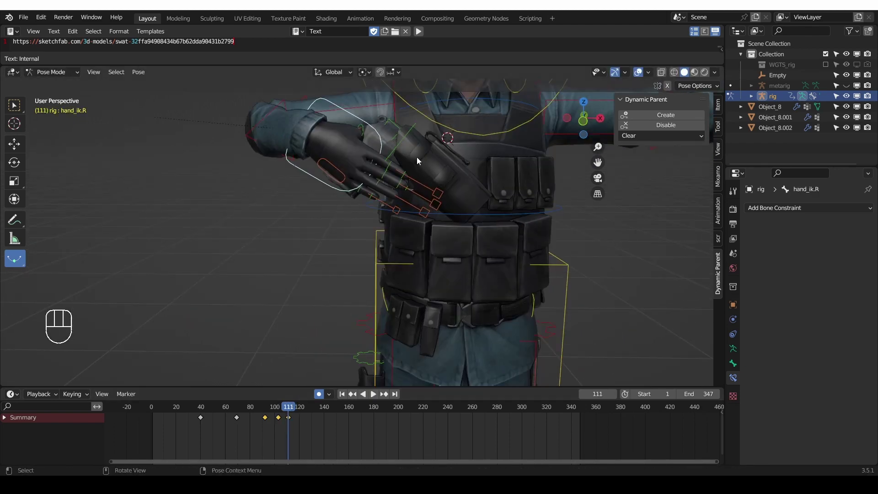
{"action": "middle_click", "coordinate": [405, 152]}
Select holster_2 and the Gun bone and create a dynamic parent to the chest holster
{"action": "left_click", "coordinate": [444, 161]}
{"action": "key", "text": "g"}
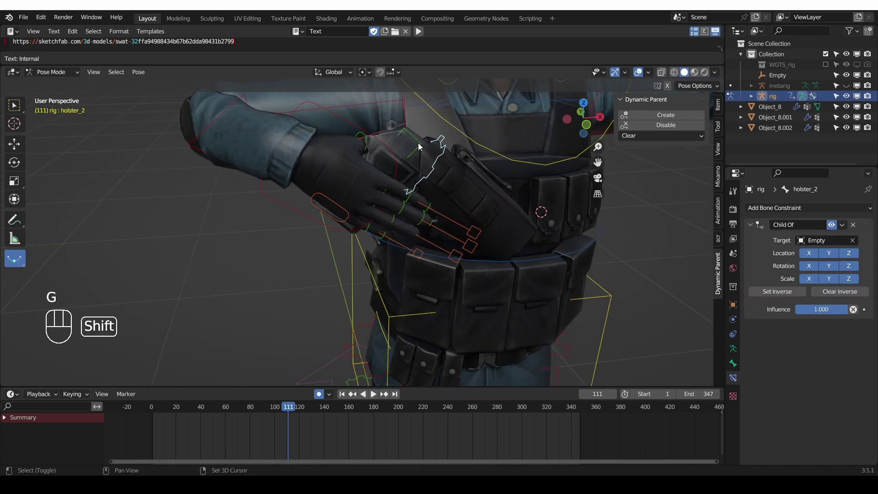
{"action": "left_click", "coordinate": [418, 142]}
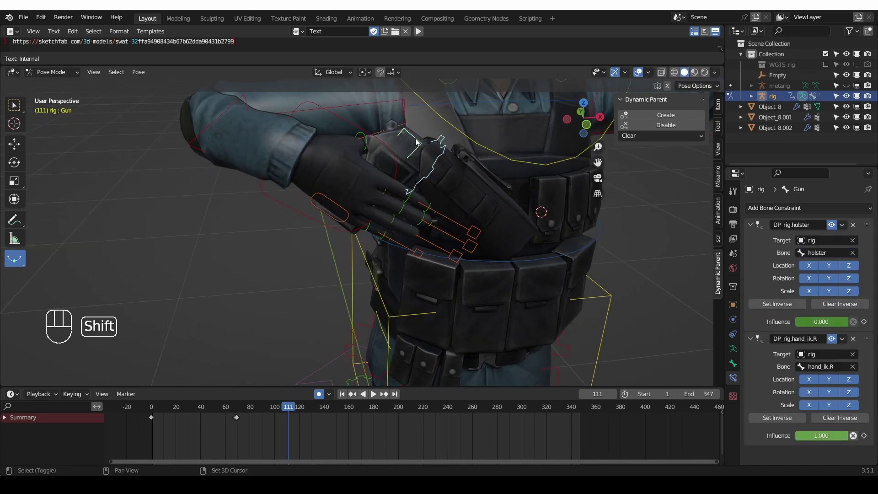
{"action": "left_click", "coordinate": [651, 123]}
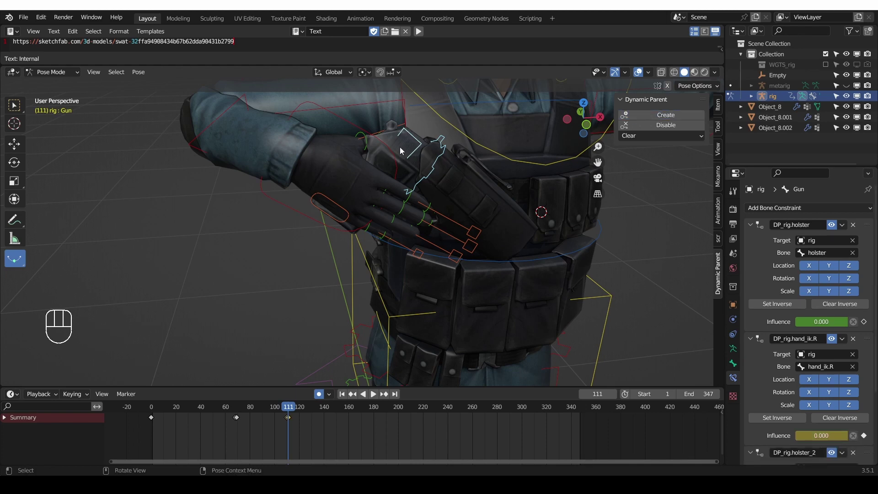
Withdraw the hand from the holstered gun by frame 131 and select the chest bone
{"action": "left_click", "coordinate": [304, 413]}
{"action": "left_click_drag", "start_coordinate": [417, 310], "coordinate": [412, 293]}
{"action": "key", "text": "g"}
{"action": "key", "text": "r"}
{"action": "left_click", "coordinate": [101, 378]}
{"action": "left_click_drag", "start_coordinate": [275, 410], "coordinate": [344, 409]}
{"action": "middle_click", "coordinate": [565, 264]}
{"action": "left_click", "coordinate": [311, 414]}
{"action": "left_click", "coordinate": [631, 189]}
Rotate the chest and duplicate timeline keyframes (Shift+D) to hold the pose
{"action": "key", "text": "r"}
{"action": "key", "text": "r"}
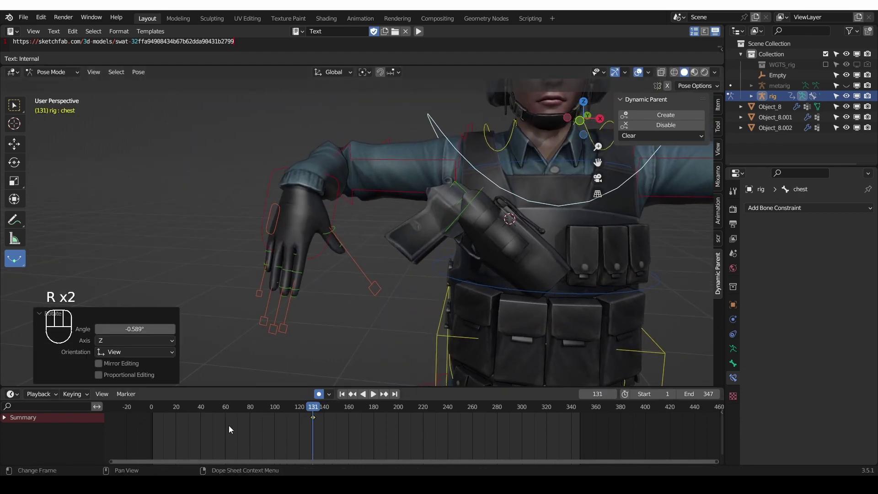
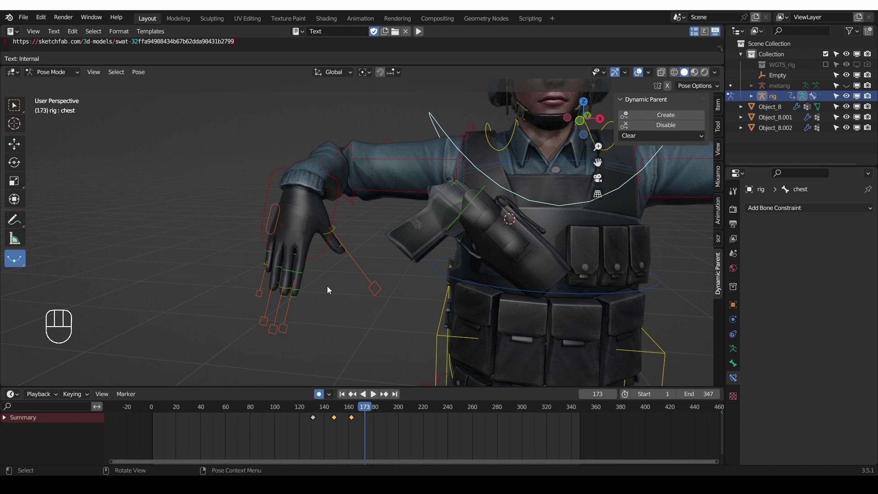
{"action": "left_click", "coordinate": [333, 224]}
{"action": "left_click_drag", "start_coordinate": [284, 412], "coordinate": [341, 424]}
{"action": "left_click_drag", "start_coordinate": [285, 429], "coordinate": [294, 421]}
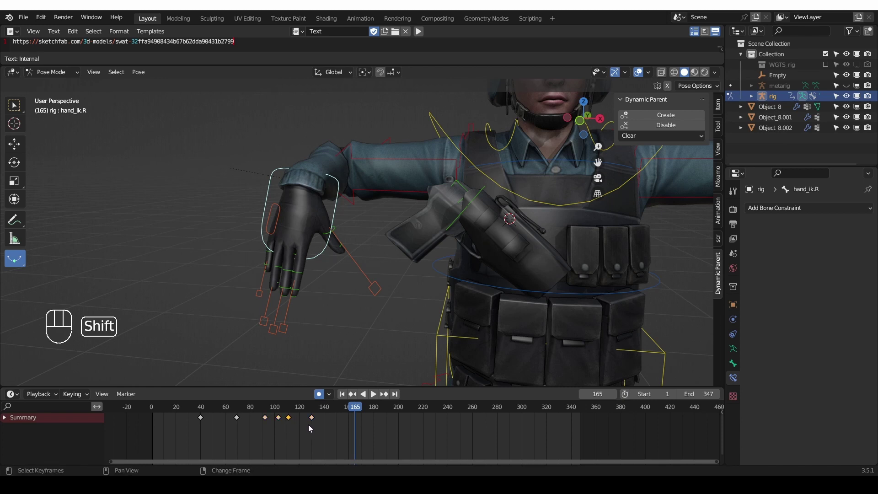
{"action": "left_click_drag", "start_coordinate": [357, 413], "coordinate": [341, 419]}
{"action": "key", "text": "shift+d"}
{"action": "left_click_drag", "start_coordinate": [329, 416], "coordinate": [320, 423]}
{"action": "left_click", "coordinate": [325, 421]}
{"action": "key", "text": "shift+d"}
Place the right hand on the chest-holstered gun and curl the fingers around the grip
{"action": "left_click_drag", "start_coordinate": [359, 421], "coordinate": [356, 421]}
{"action": "left_click_drag", "start_coordinate": [322, 413], "coordinate": [353, 425]}
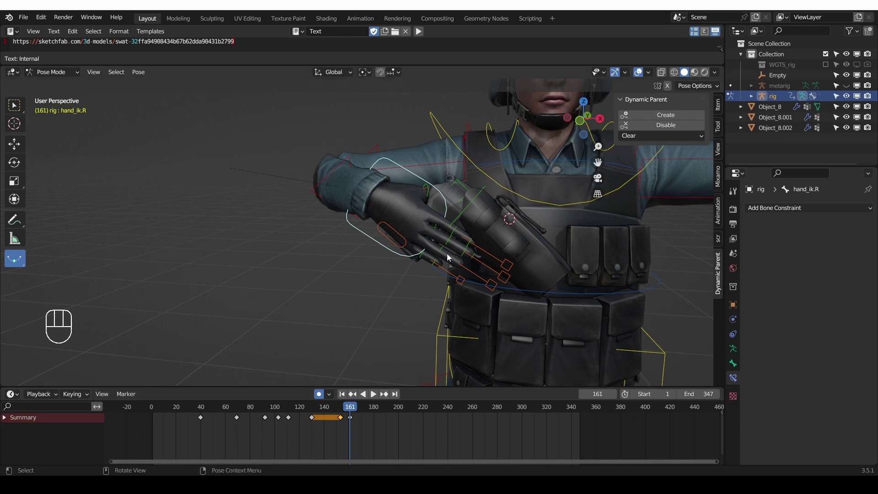
{"action": "left_click", "coordinate": [354, 411]}
{"action": "left_click", "coordinate": [460, 197]}
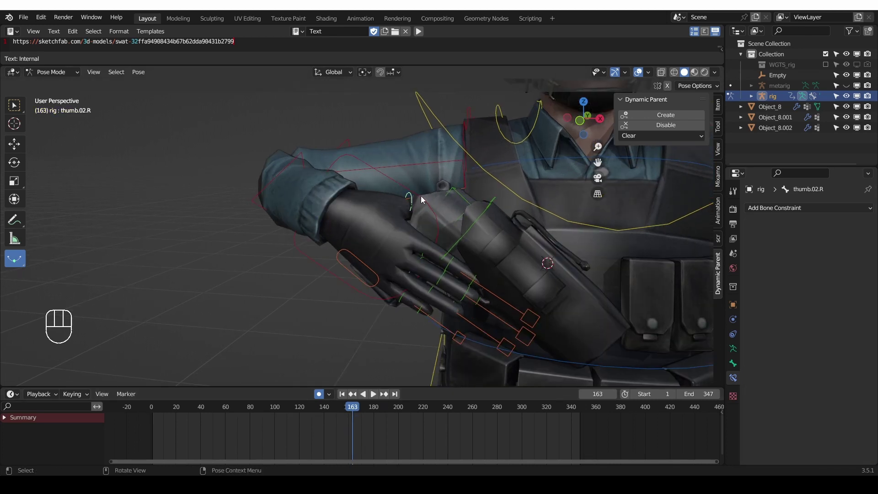
{"action": "left_click", "coordinate": [463, 197]}
{"action": "left_click", "coordinate": [659, 113]}
{"action": "left_click_drag", "start_coordinate": [367, 413], "coordinate": [385, 419]}
{"action": "key", "text": "r"}
{"action": "key", "text": "g"}
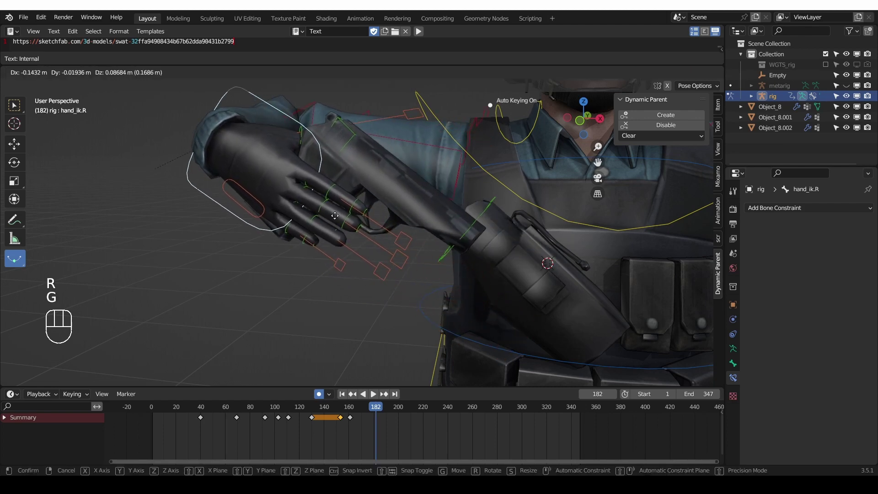
Raise the right hand drawing the gun up in front of the soldier, keying poses to frame 203
{"action": "key", "text": "r"}
{"action": "left_click", "coordinate": [384, 420]}
{"action": "key", "text": "g"}
{"action": "left_click", "coordinate": [382, 406]}
{"action": "key", "text": "r"}
{"action": "key", "text": "g"}
{"action": "middle_click", "coordinate": [346, 121]}
{"action": "middle_click", "coordinate": [396, 207]}
{"action": "key", "text": "r"}
{"action": "key", "text": "r"}
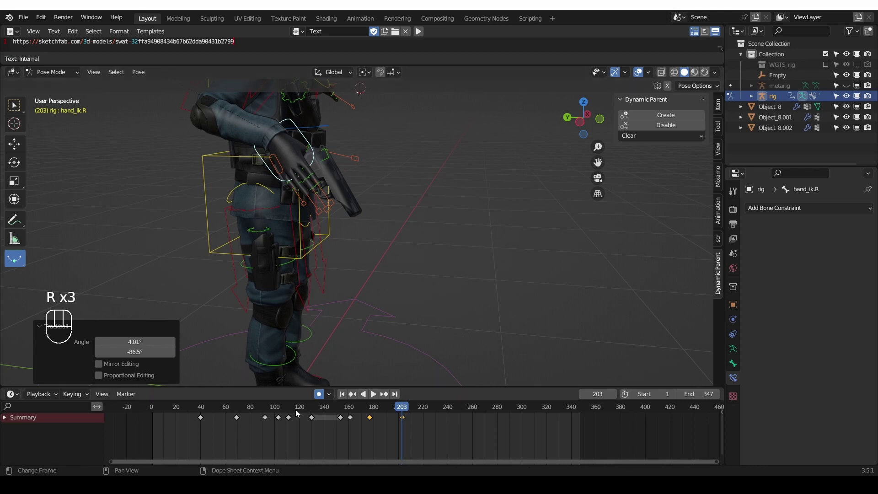
Return to around frame 122 and frame the whole soldier in view
{"action": "left_click_drag", "start_coordinate": [298, 413], "coordinate": [301, 398]}
{"action": "middle_click", "coordinate": [347, 314]}
{"action": "middle_click", "coordinate": [325, 282]}
{"action": "middle_click", "coordinate": [330, 302]}
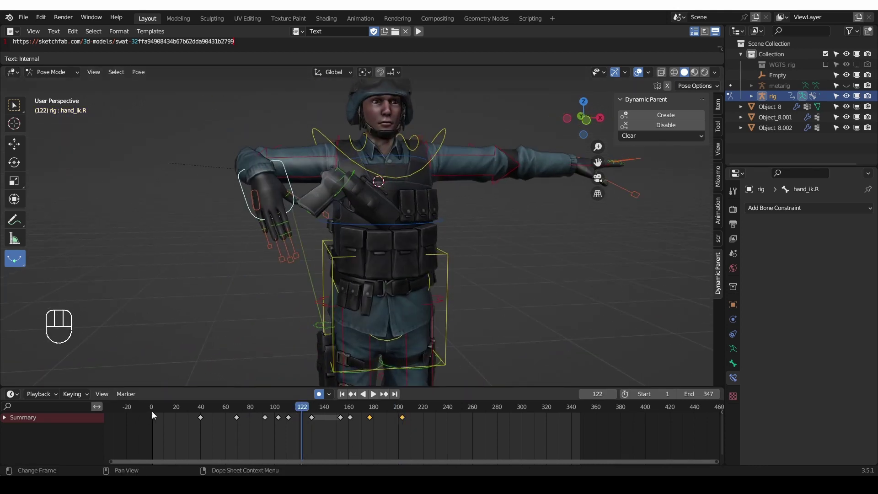
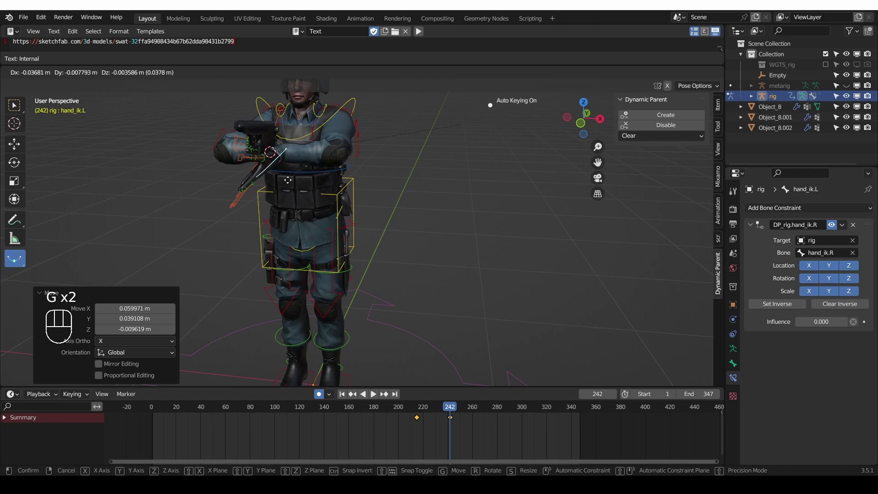
At frame 243, adjust the two-handed grip pose on the gun
{"action": "left_click", "coordinate": [298, 182]}
{"action": "key", "text": "g"}
{"action": "left_click", "coordinate": [292, 163]}
{"action": "key", "text": "r"}
{"action": "left_click_drag", "start_coordinate": [315, 148], "coordinate": [315, 148]}
{"action": "left_click_drag", "start_coordinate": [311, 215], "coordinate": [345, 215]}
{"action": "left_click_drag", "start_coordinate": [410, 413], "coordinate": [457, 403]}
{"action": "middle_click", "coordinate": [357, 305]}
{"action": "middle_click", "coordinate": [291, 197]}
{"action": "left_click", "coordinate": [457, 411]}
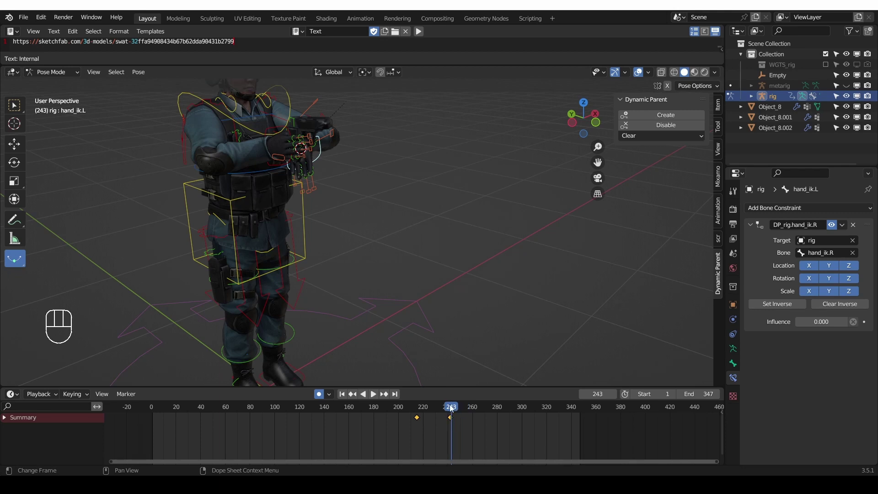
Key the right hand pose, then on hand_ik.L key DP_rig.hand_ik.R influence 1.0
{"action": "left_click_drag", "start_coordinate": [278, 204], "coordinate": [292, 273]}
{"action": "middle_click", "coordinate": [297, 223]}
{"action": "left_click", "coordinate": [317, 217]}
{"action": "key", "text": "g"}
{"action": "middle_click", "coordinate": [392, 273]}
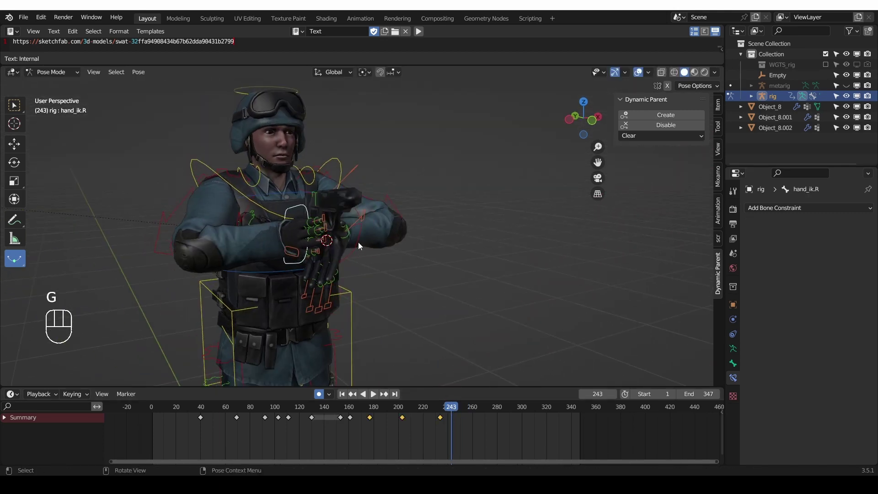
{"action": "key", "text": "ctrl+z"}
{"action": "middle_click", "coordinate": [295, 215]}
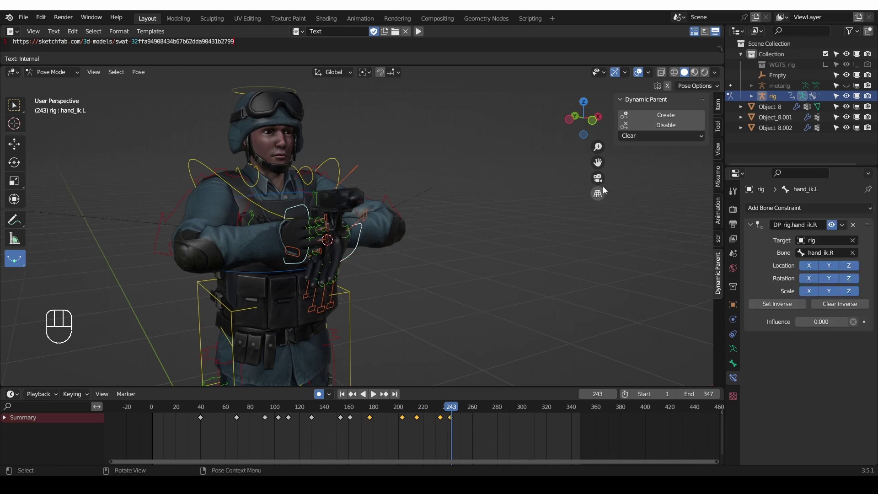
{"action": "left_click", "coordinate": [672, 116]}
{"action": "left_click", "coordinate": [468, 411]}
At frame 259 push hand_ik.R and the gun forward into an aiming pose, then advance to frame 276
{"action": "left_click_drag", "start_coordinate": [312, 267], "coordinate": [349, 249]}
{"action": "left_click", "coordinate": [325, 199]}
{"action": "left_click", "coordinate": [320, 206]}
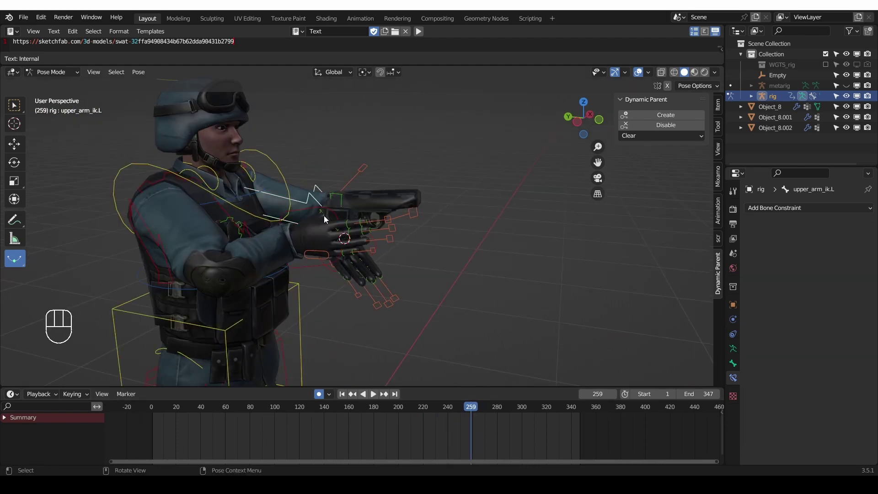
{"action": "left_click", "coordinate": [327, 207]}
{"action": "middle_click", "coordinate": [337, 246]}
{"action": "key", "text": "g"}
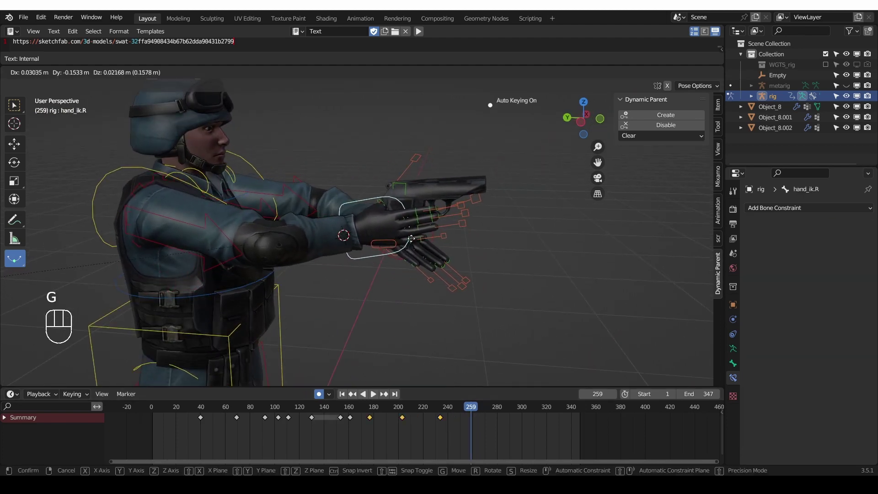
{"action": "key", "text": "r"}
{"action": "key", "text": "g"}
{"action": "left_click", "coordinate": [403, 242]}
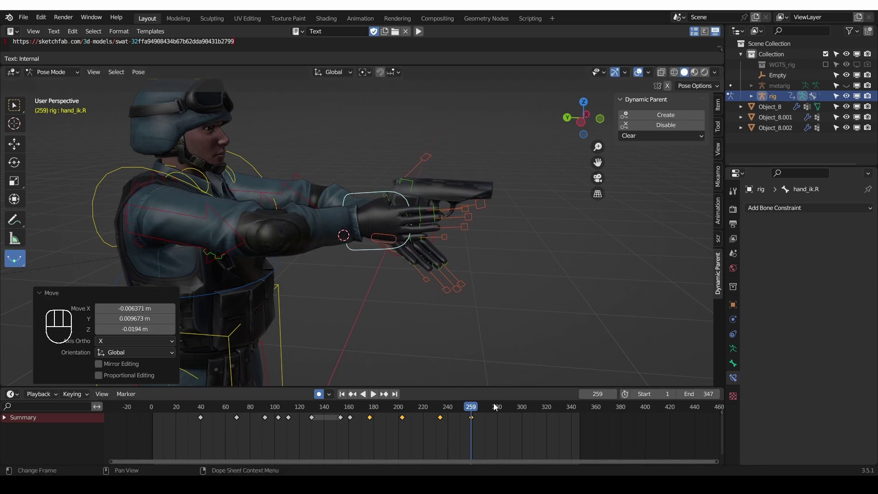
{"action": "left_click_drag", "start_coordinate": [479, 409], "coordinate": [495, 411]}
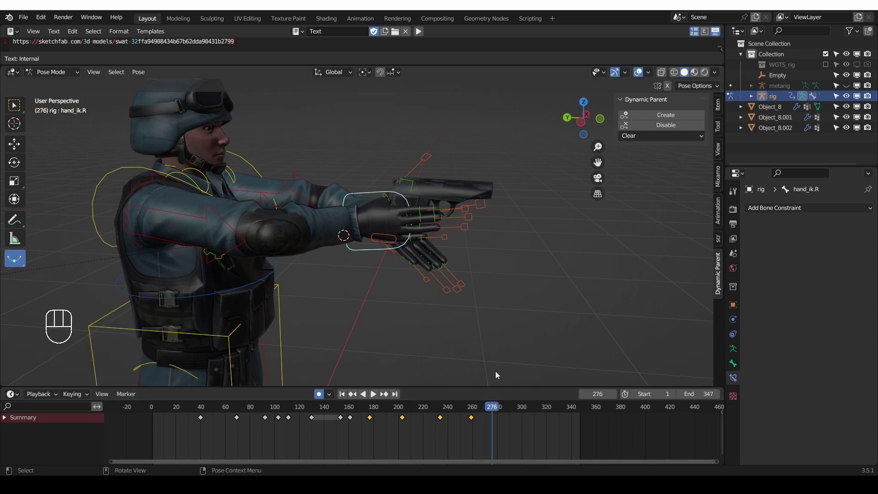
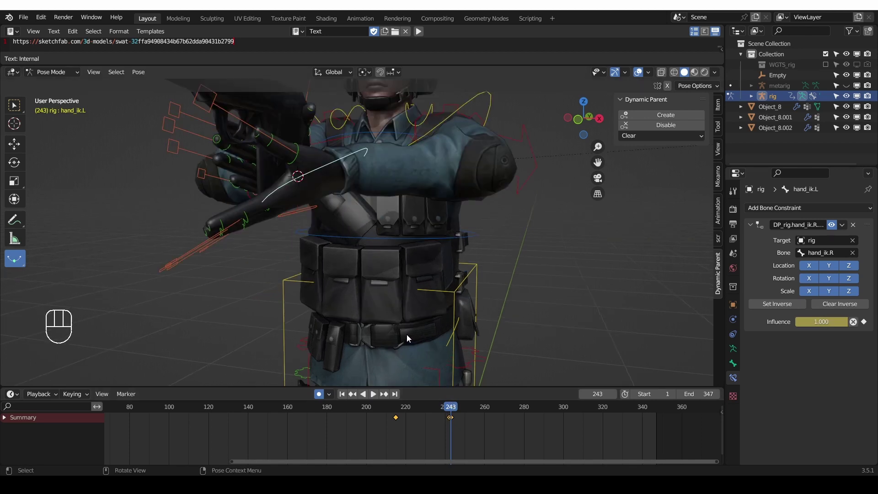
Scrub back to frame 241, advance to 272, and raise the gun with hand_ik.R toward the chest
{"action": "left_click_drag", "start_coordinate": [431, 413], "coordinate": [450, 407]}
{"action": "left_click", "coordinate": [449, 404]}
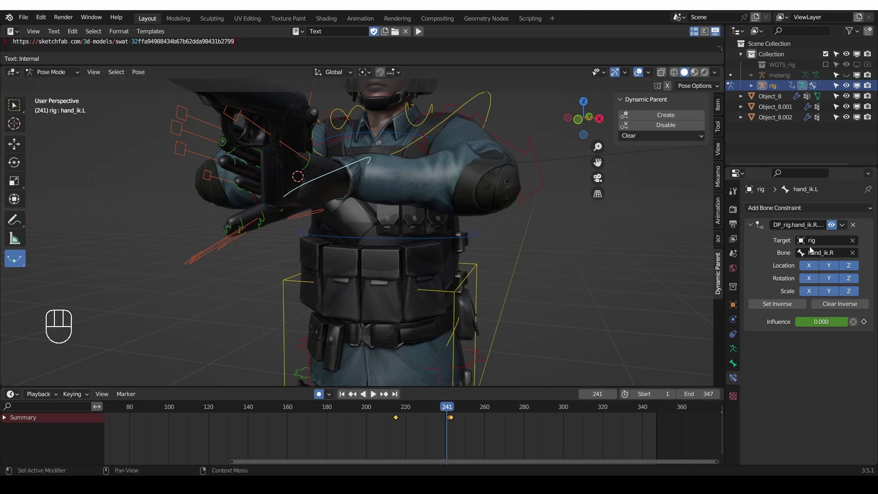
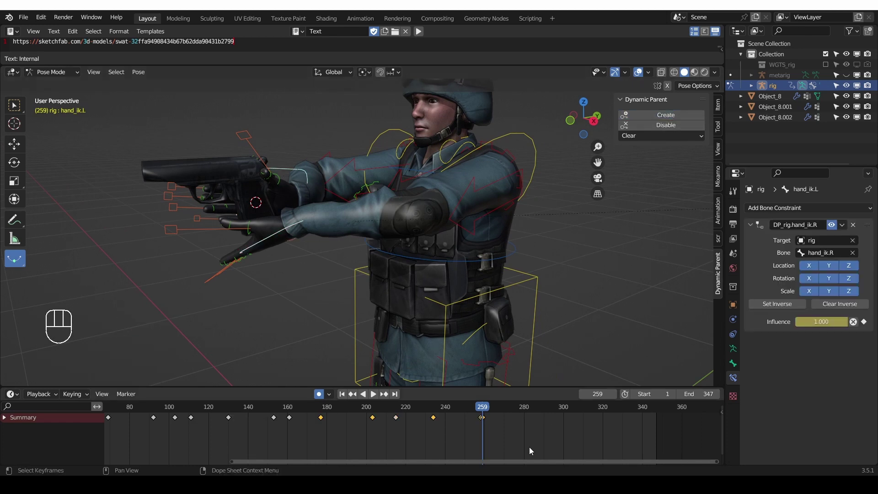
{"action": "left_click_drag", "start_coordinate": [474, 411], "coordinate": [454, 350]}
{"action": "left_click", "coordinate": [310, 167]}
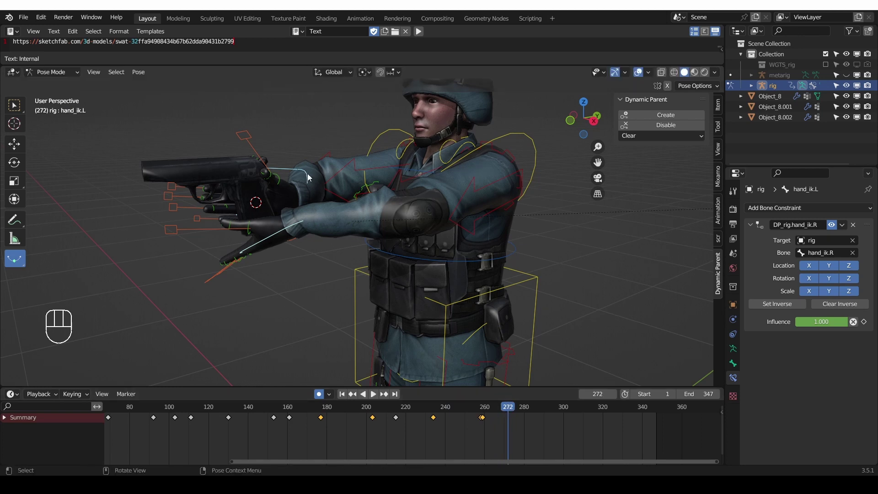
{"action": "left_click", "coordinate": [307, 176]}
{"action": "key", "text": "g"}
{"action": "left_click_drag", "start_coordinate": [324, 176], "coordinate": [306, 171]}
{"action": "left_click", "coordinate": [306, 171]}
Grab and rotate the right hand to refine the aimed gun pose, left hand still following
{"action": "key", "text": "g"}
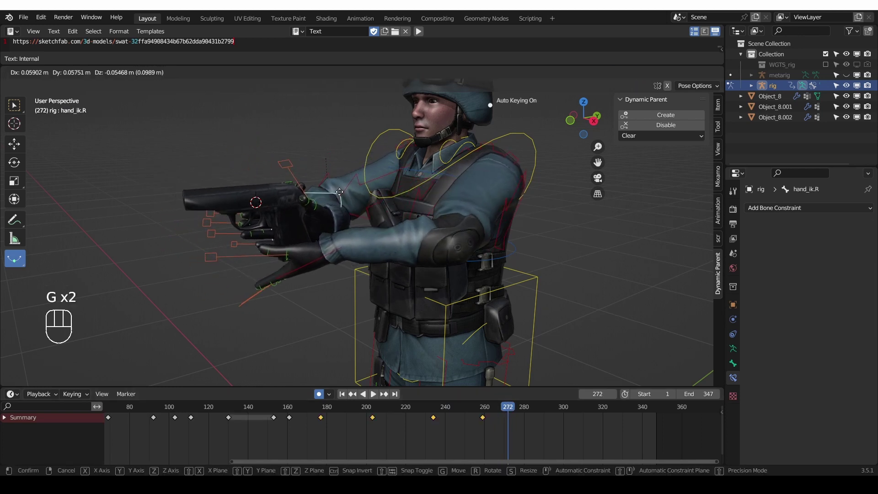
{"action": "key", "text": "r"}
{"action": "left_click", "coordinate": [352, 196]}
{"action": "key", "text": "g"}
{"action": "left_click", "coordinate": [335, 162]}
{"action": "key", "text": "r"}
{"action": "key", "text": "r"}
Advance to about frame 285 and rotate the gun down, carrying the left hand below it
{"action": "left_click_drag", "start_coordinate": [494, 410], "coordinate": [528, 392]}
{"action": "left_click_drag", "start_coordinate": [324, 179], "coordinate": [387, 179]}
{"action": "key", "text": "r"}
{"action": "key", "text": "g"}
{"action": "left_click", "coordinate": [383, 220]}
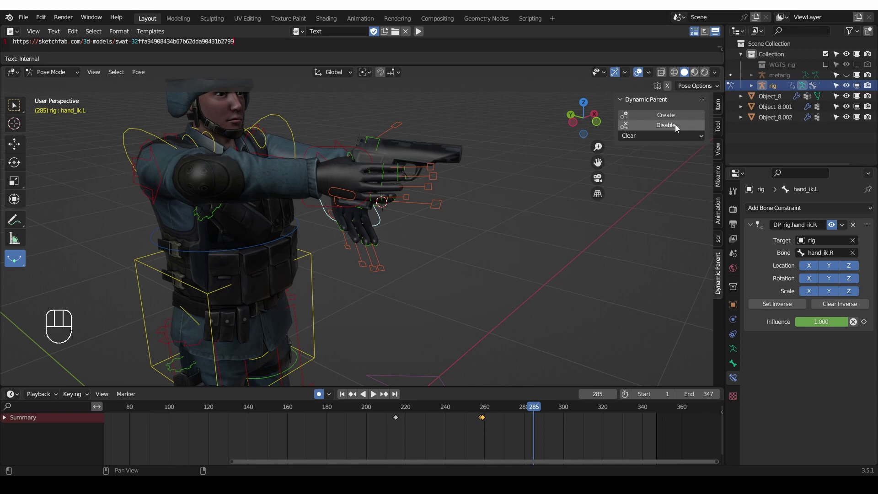
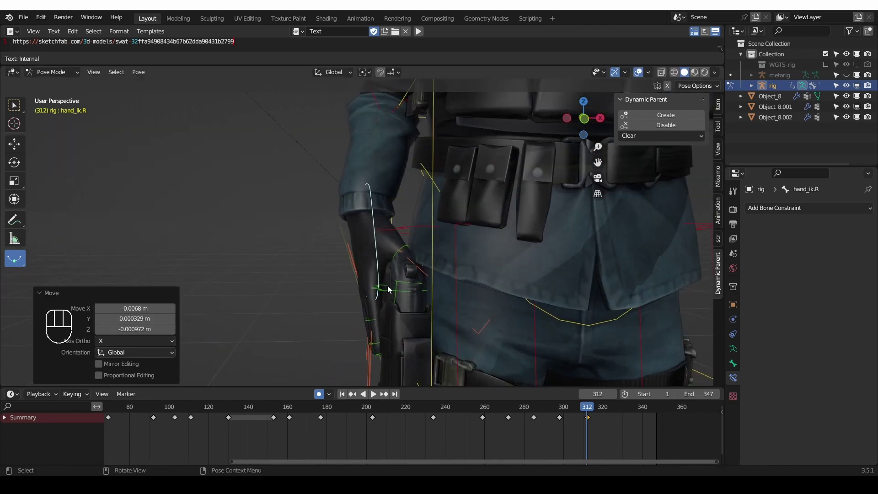
Select the Gun bone at the hip holster and step to frame 313 to key it back in place
{"action": "middle_click", "coordinate": [400, 310]}
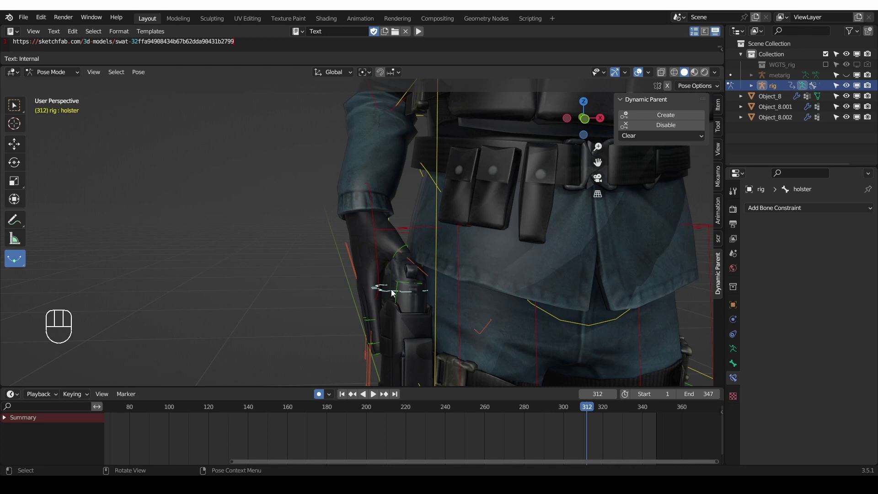
{"action": "left_click", "coordinate": [401, 286]}
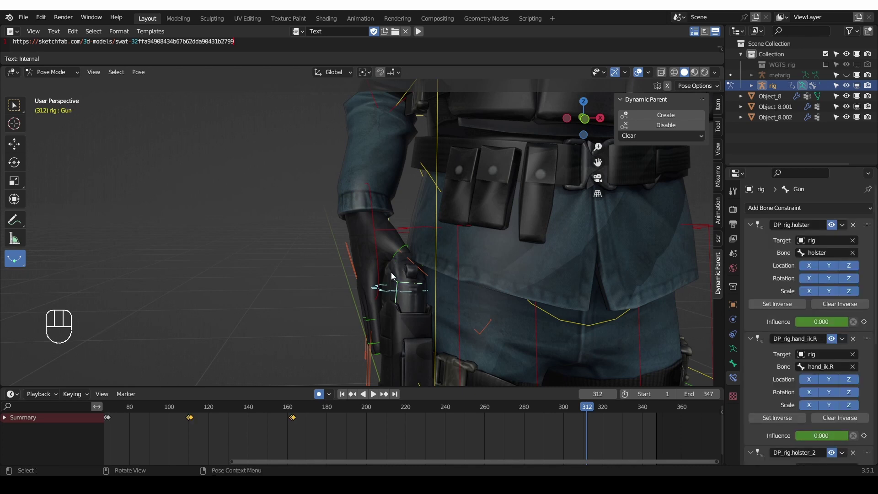
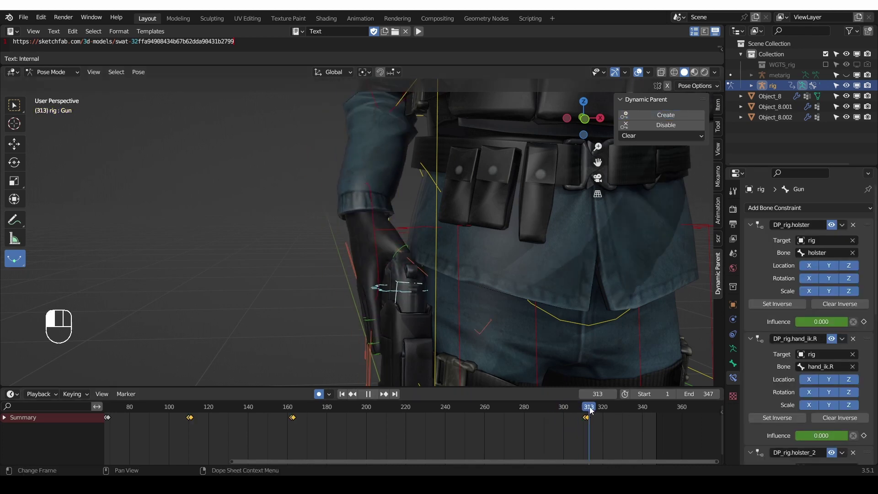
{"action": "left_click", "coordinate": [380, 248]}
{"action": "left_click", "coordinate": [383, 241]}
Move and rotate the right hand away from the holster for the frame 326 pose
{"action": "key", "text": "g"}
{"action": "left_click", "coordinate": [308, 202]}
{"action": "key", "text": "r"}
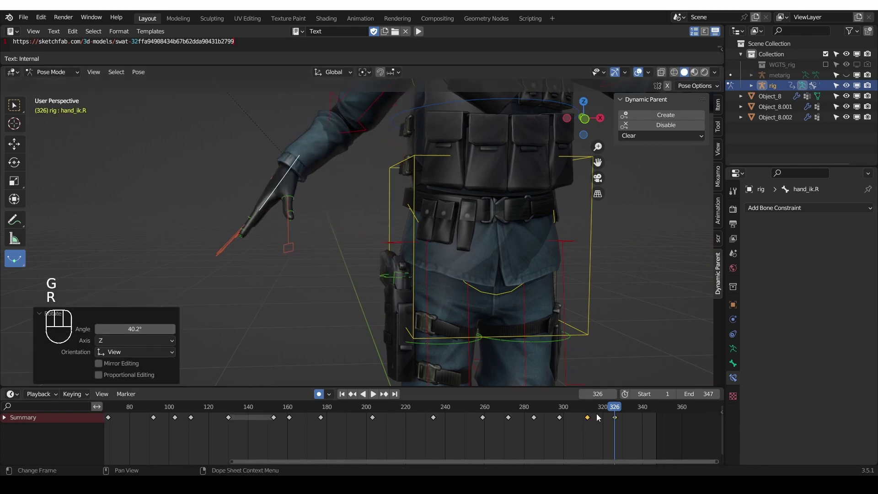
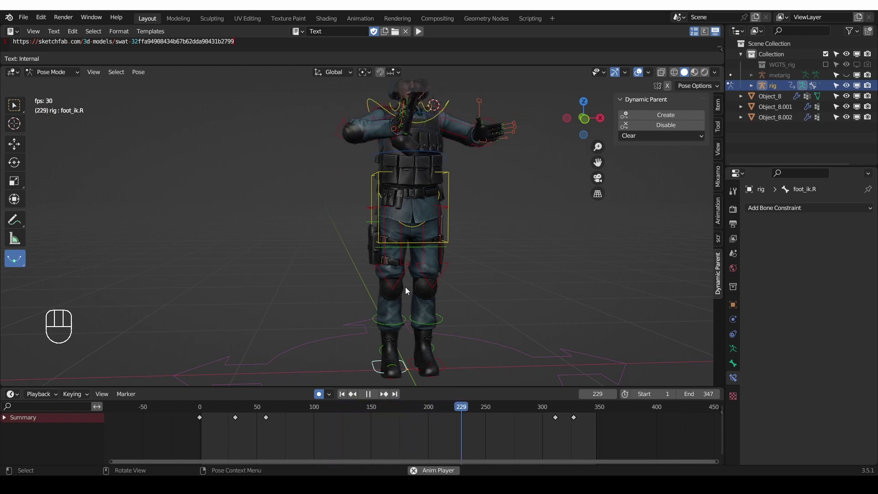
{"action": "left_click_drag", "start_coordinate": [398, 199], "coordinate": [454, 202]}
{"action": "left_click_drag", "start_coordinate": [467, 175], "coordinate": [432, 222]}
{"action": "left_click", "coordinate": [432, 222]}
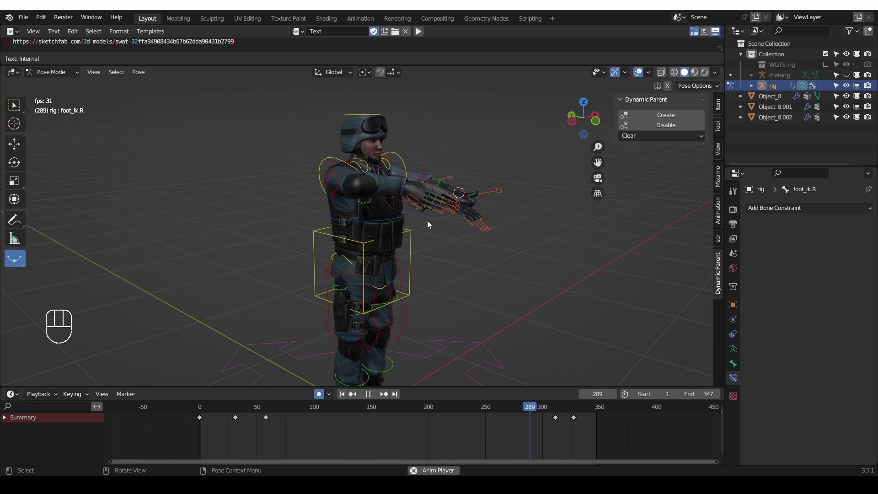
{"action": "key", "text": "space"}
{"action": "key", "text": "space"}
{"action": "key", "text": "space"}
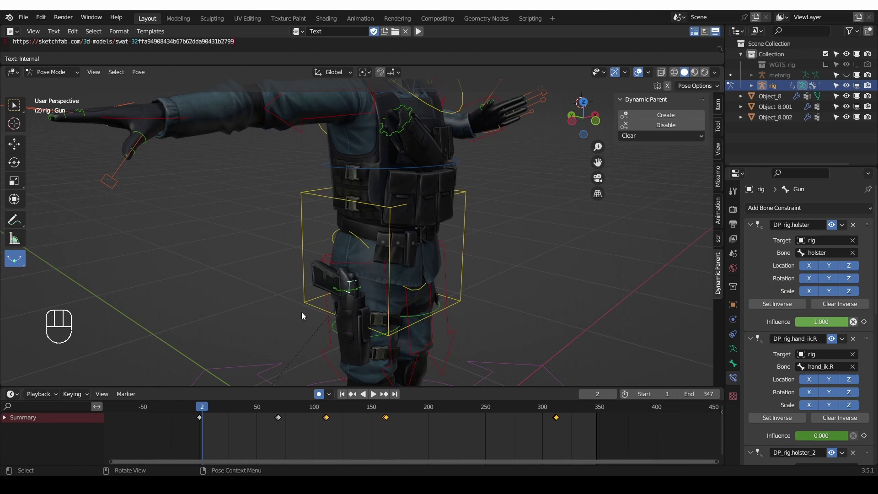
Collapse all the Gun's constraints, then expand DP_rig.holster and DP_rig.holster.001 to compare influences
{"action": "left_click", "coordinate": [751, 229]}
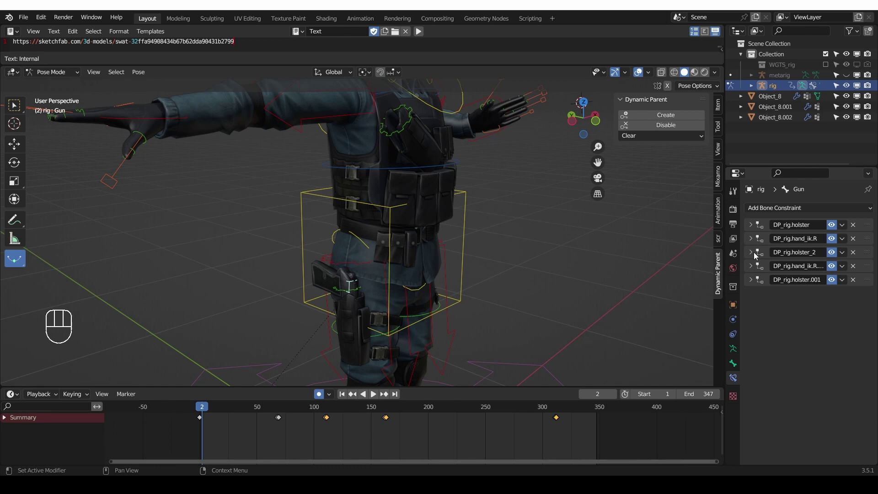
{"action": "left_click", "coordinate": [752, 224]}
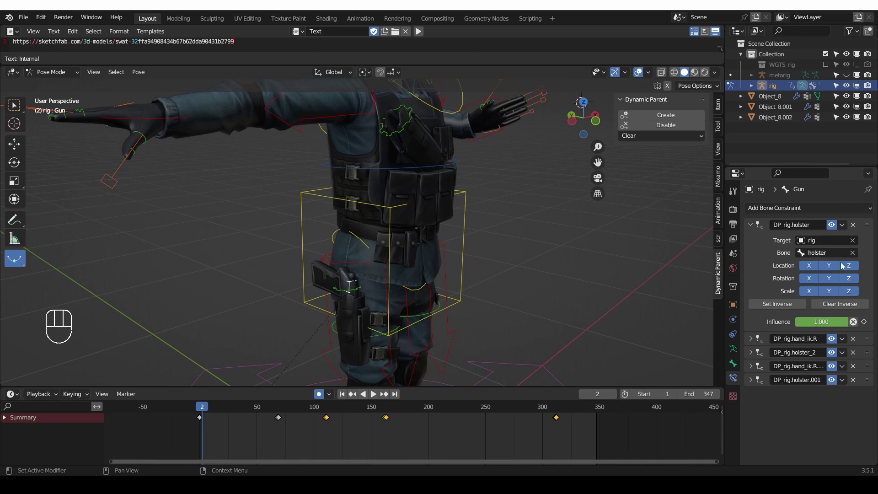
{"action": "left_click", "coordinate": [759, 386]}
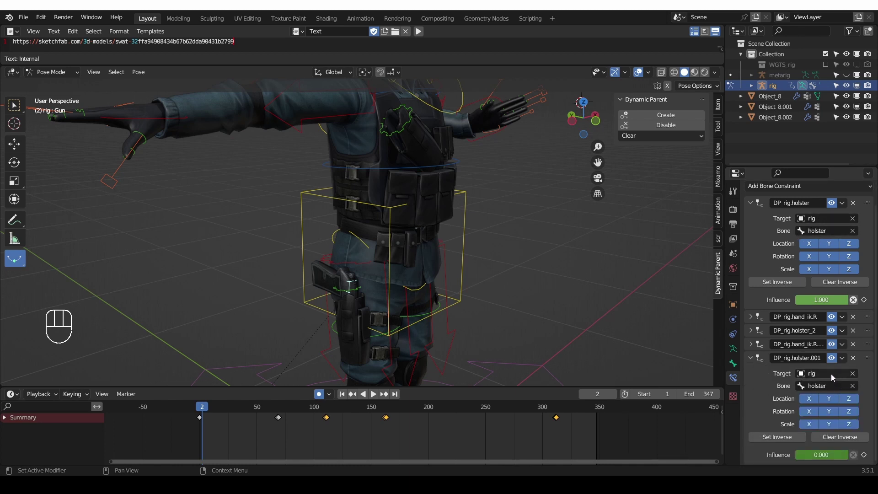